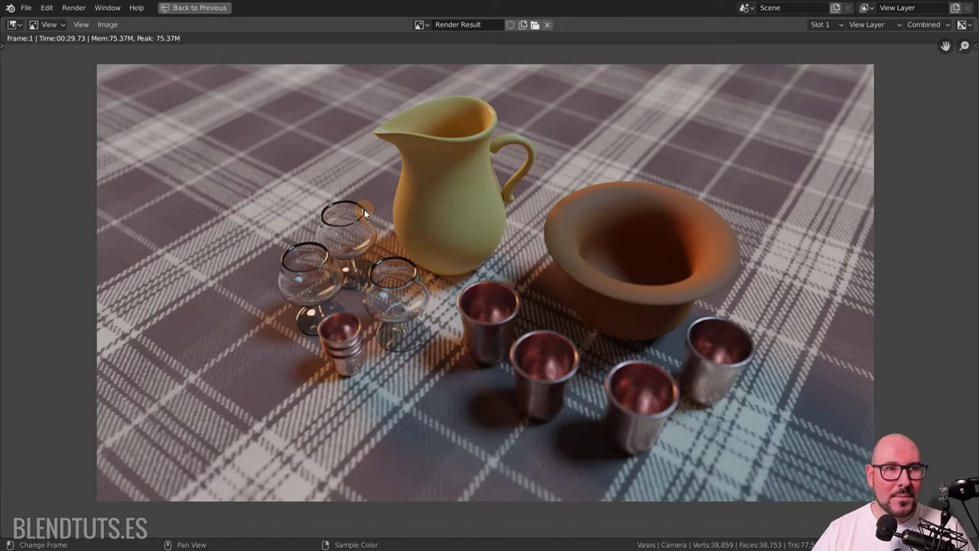
Return from the full-screen render view to the main Blender layout.
left_click(204, 15)
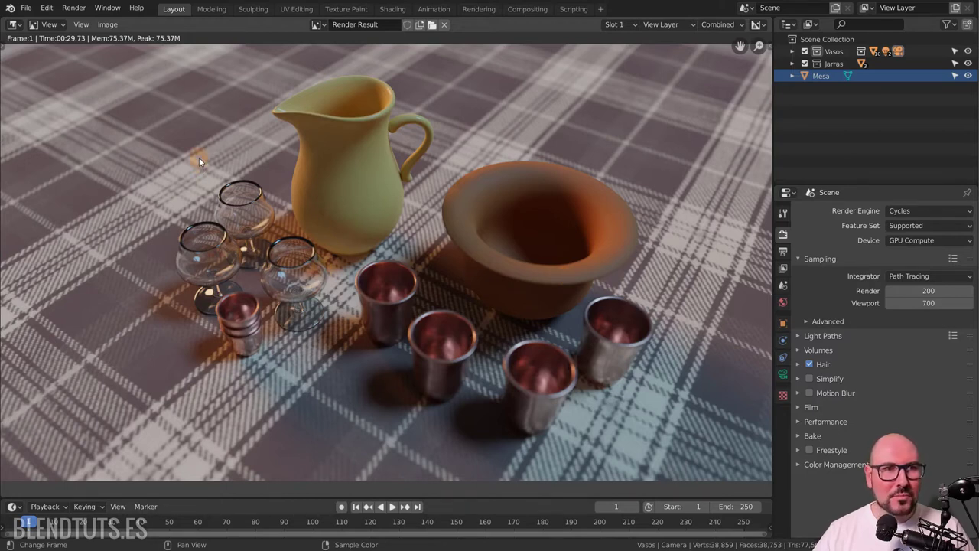
left_click(16, 30)
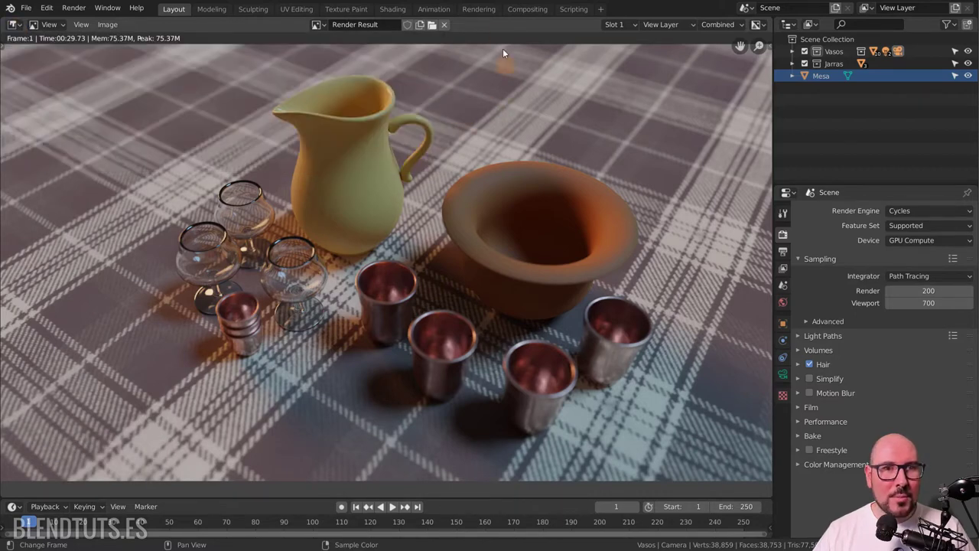
Enter the Compositing workspace and maximize its empty node editor to fill the window.
left_click(538, 12)
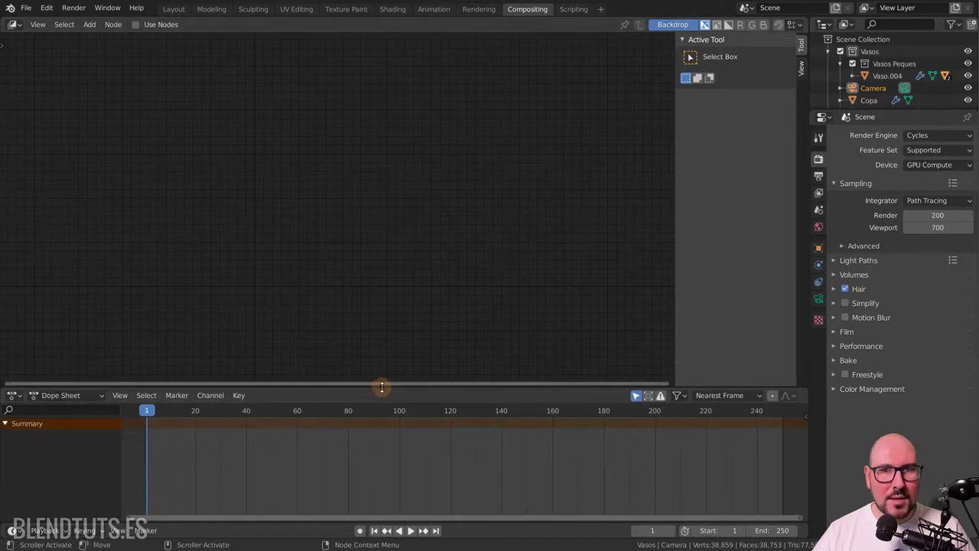
left_click(291, 200)
key("ctrl+space")
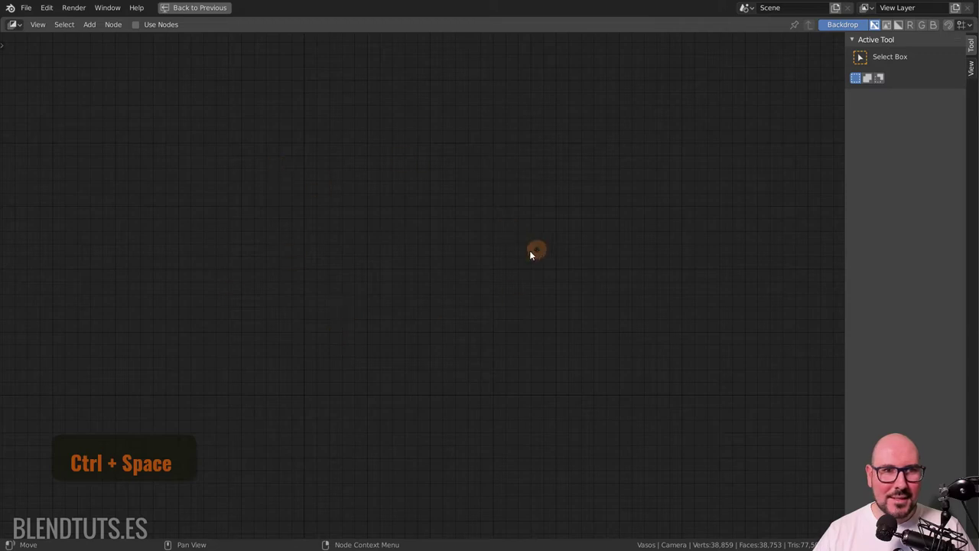
key("ctrl+space")
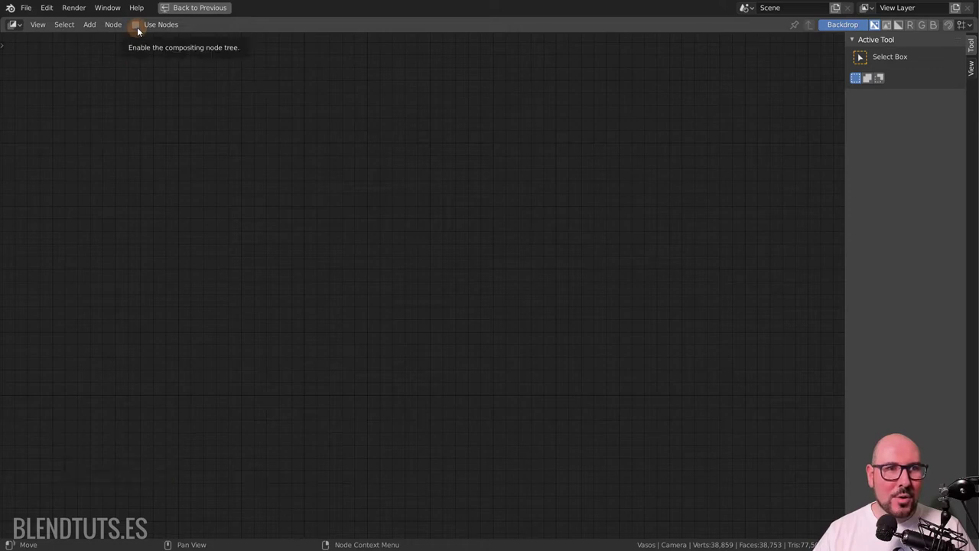
Enable Use Nodes so Render Layers feeds Composite, then move the two nodes apart.
left_click(138, 29)
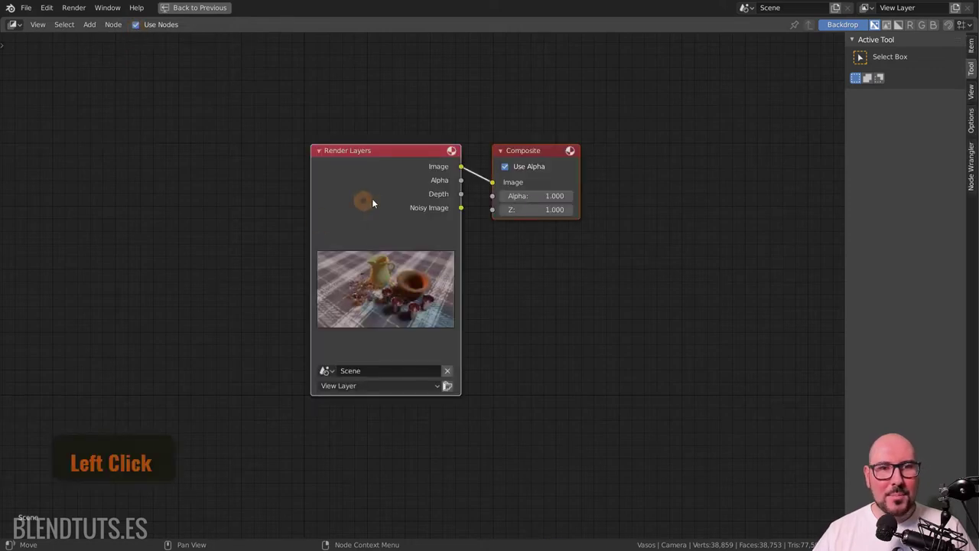
left_click(361, 187)
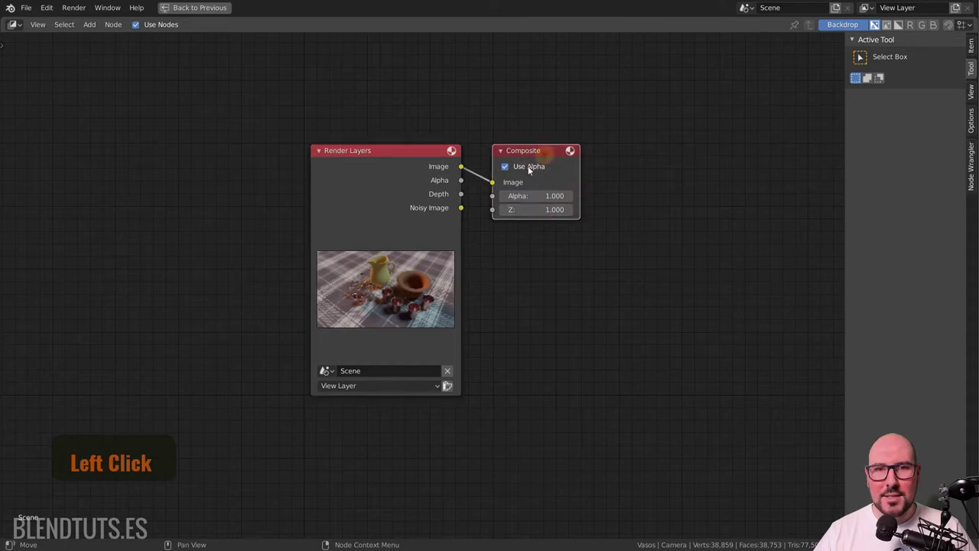
left_click(544, 154)
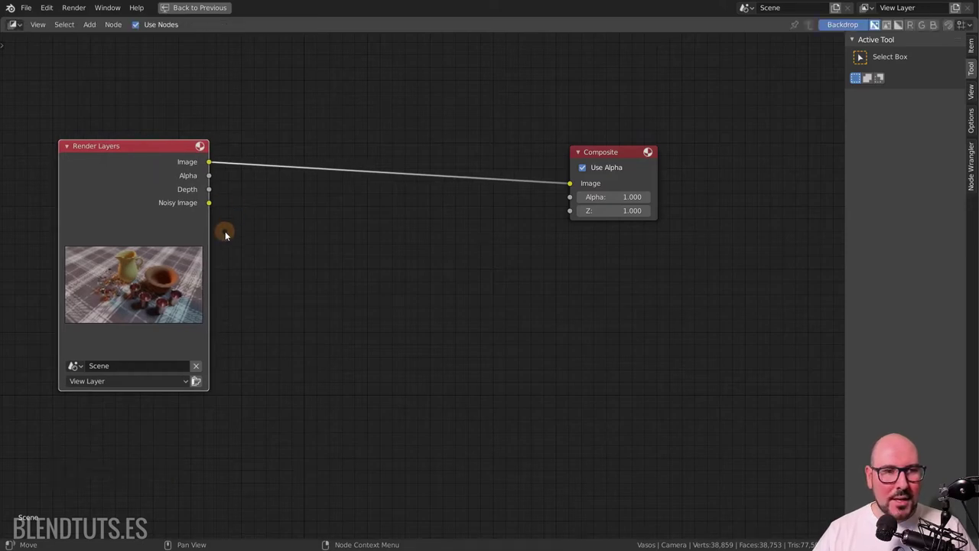
left_click(154, 222)
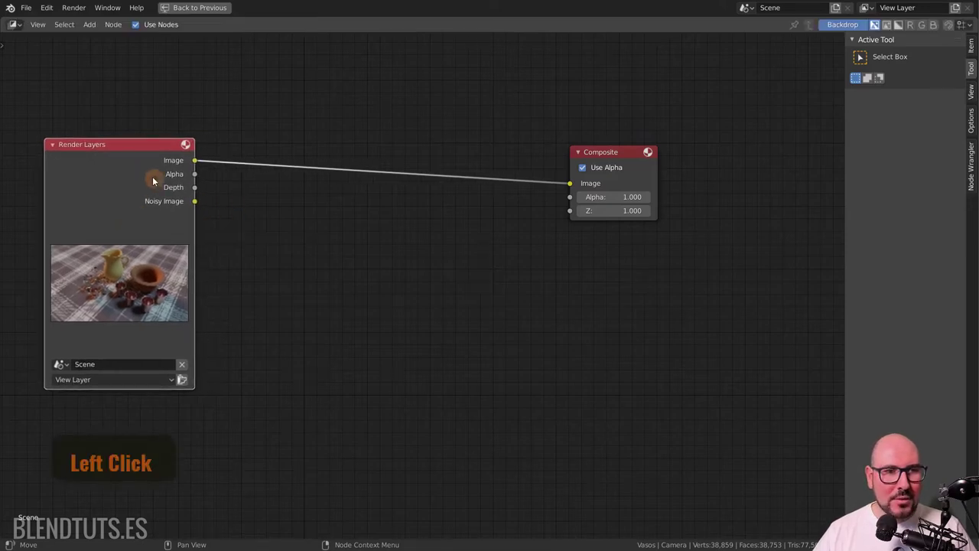
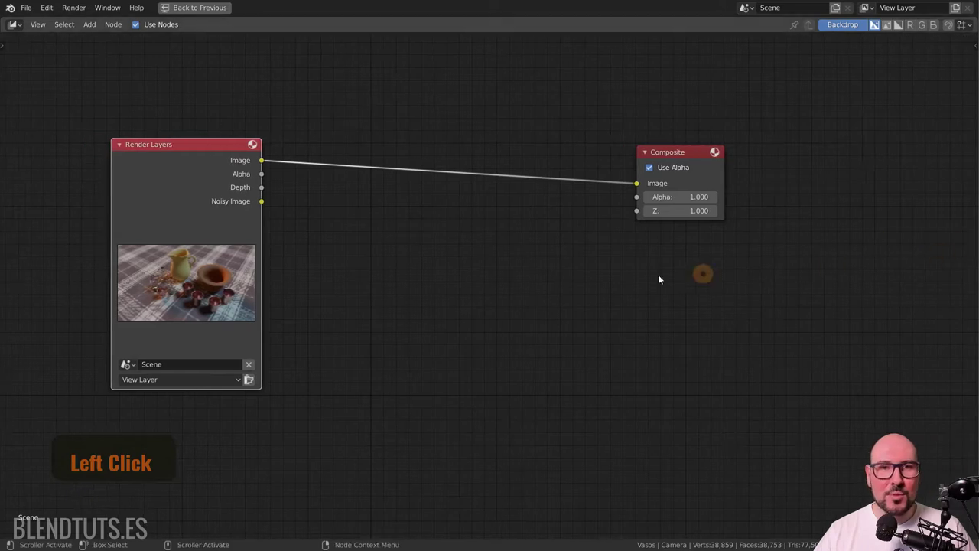
middle_click(327, 227)
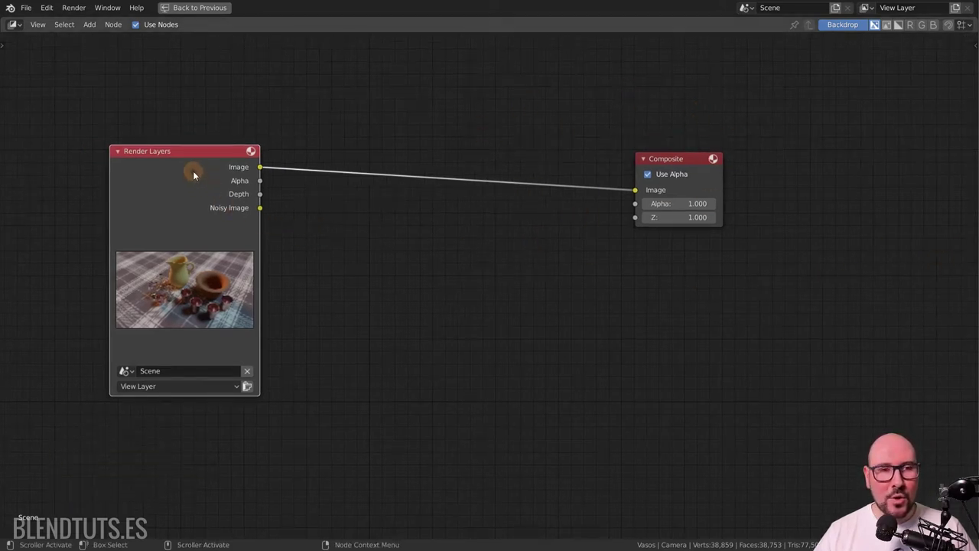
Add a Viewer node fed by Render Layers above Composite and cut the link into Composite.
middle_click(198, 175)
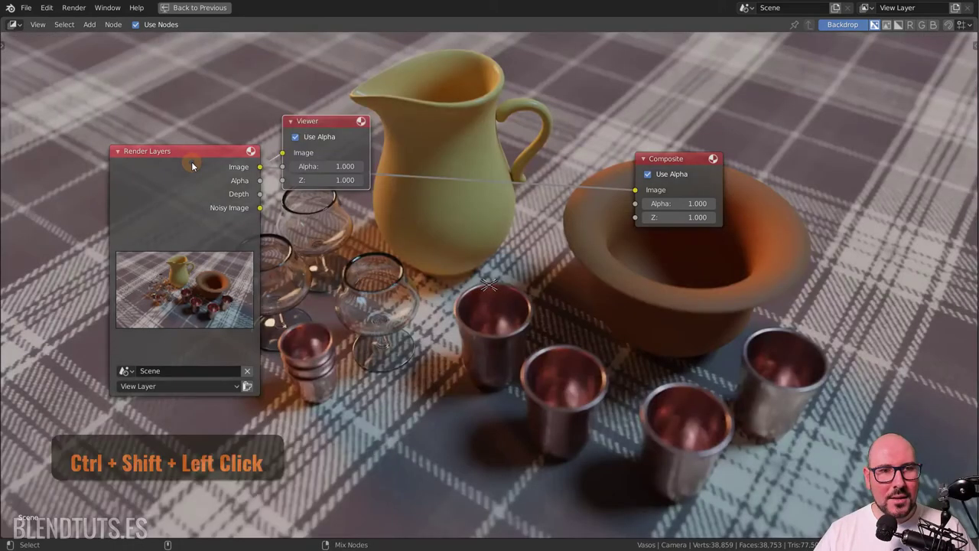
left_click(333, 127)
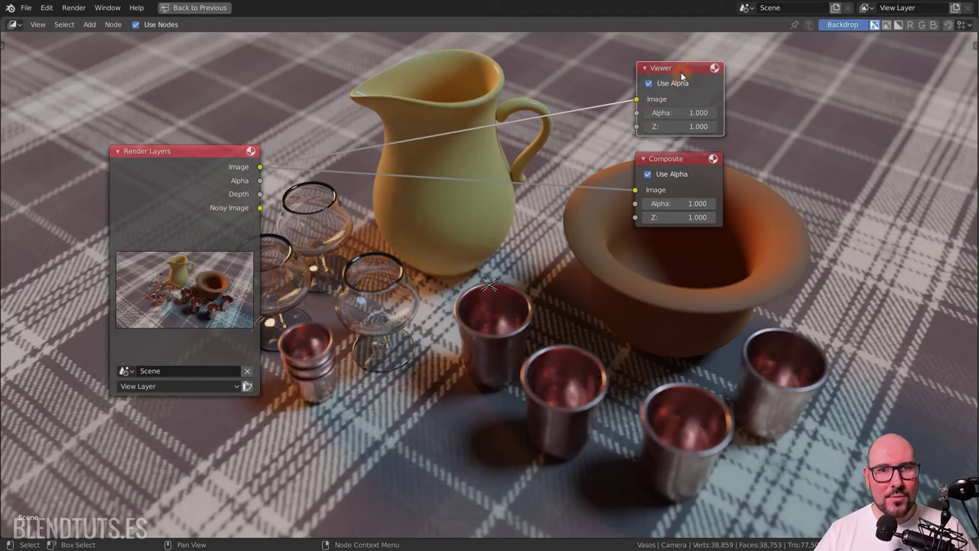
left_click(685, 75)
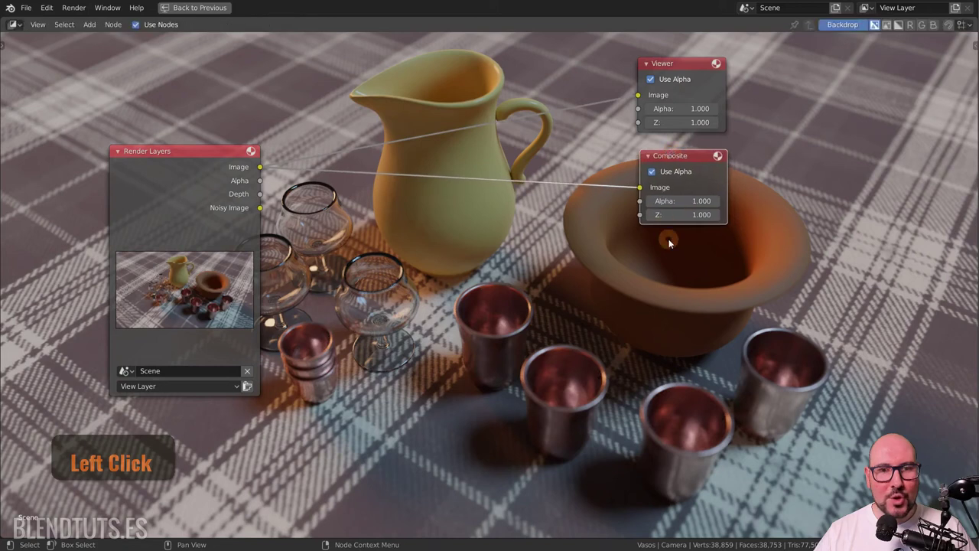
left_click(685, 157)
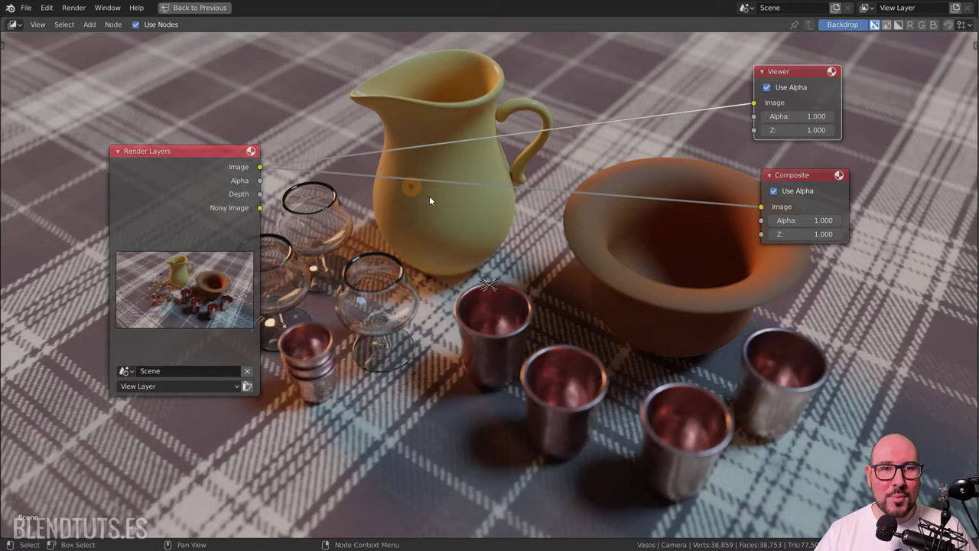
left_click(801, 74)
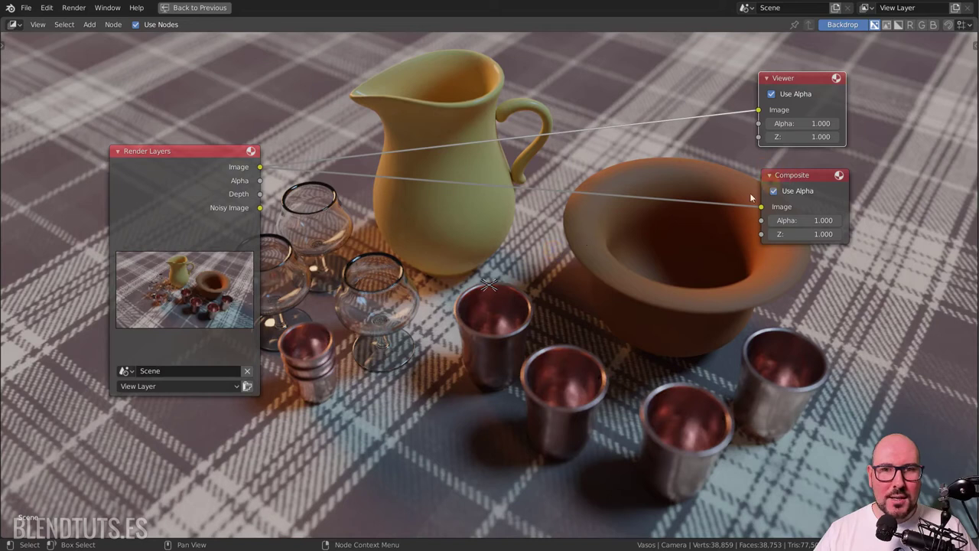
left_click(713, 158)
right_click(709, 153)
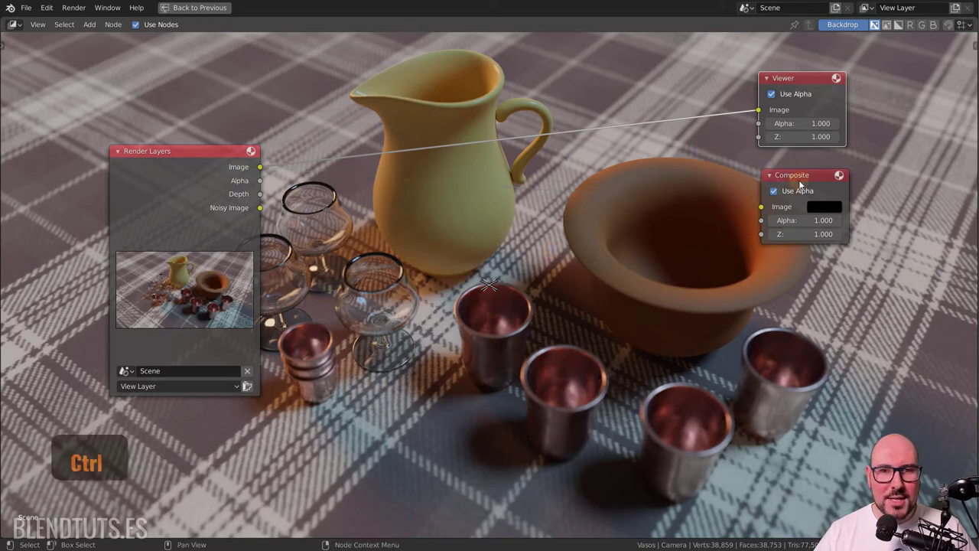
left_click(804, 184)
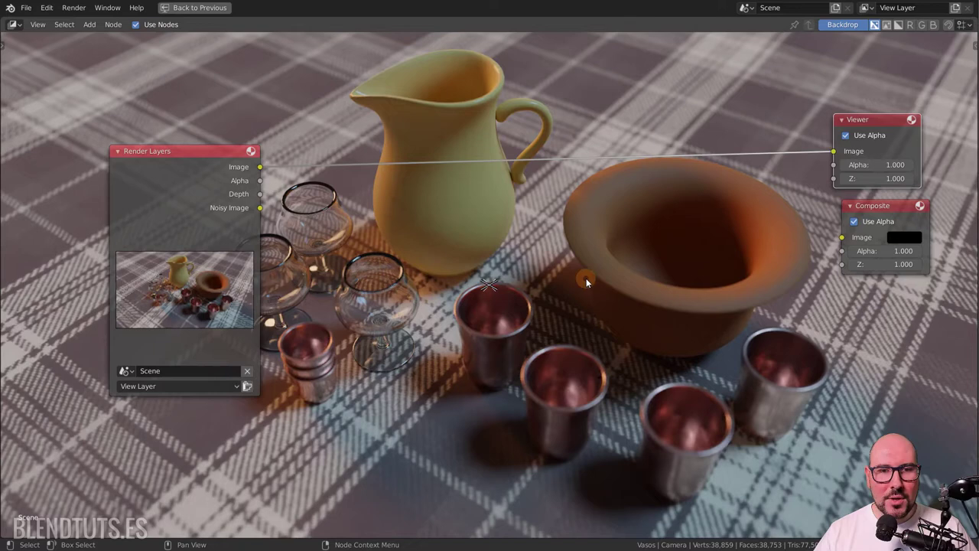
Shift and shrink the render backdrop so it sits clearly behind the nodes.
middle_click(653, 321)
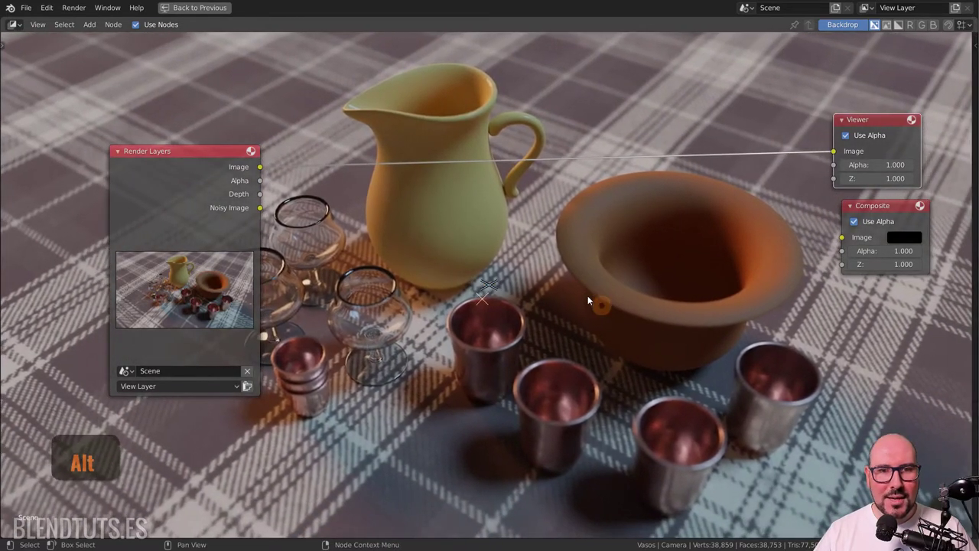
middle_click(634, 320)
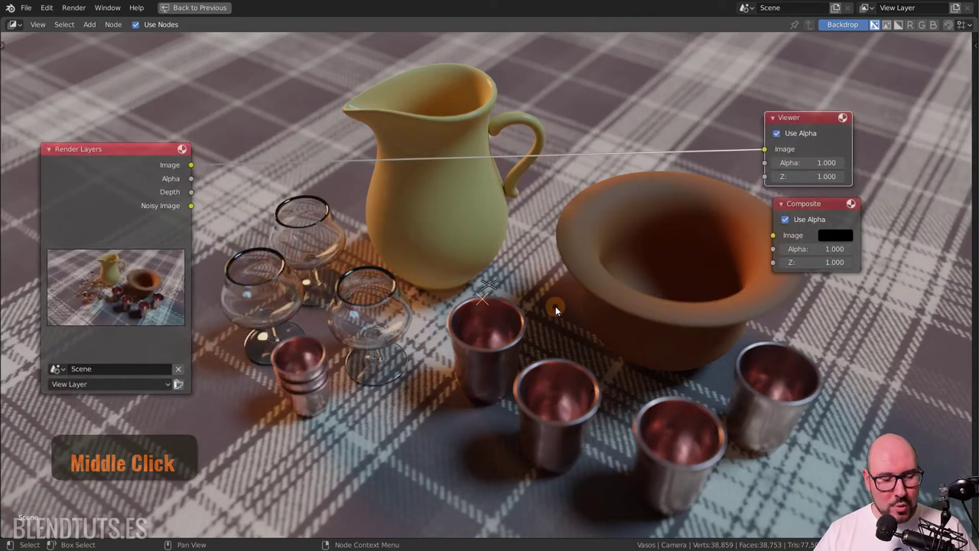
key("v")
key("v")
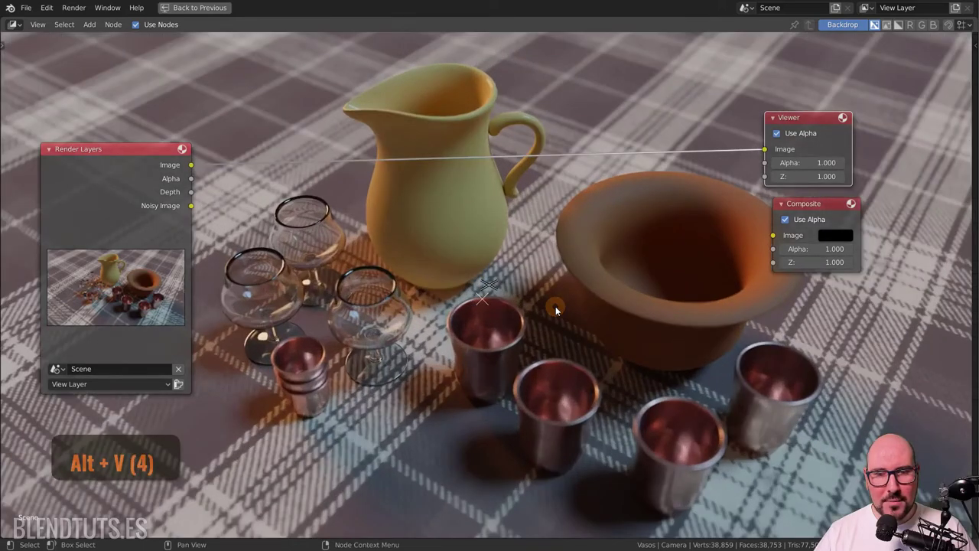
scroll("down", 3)
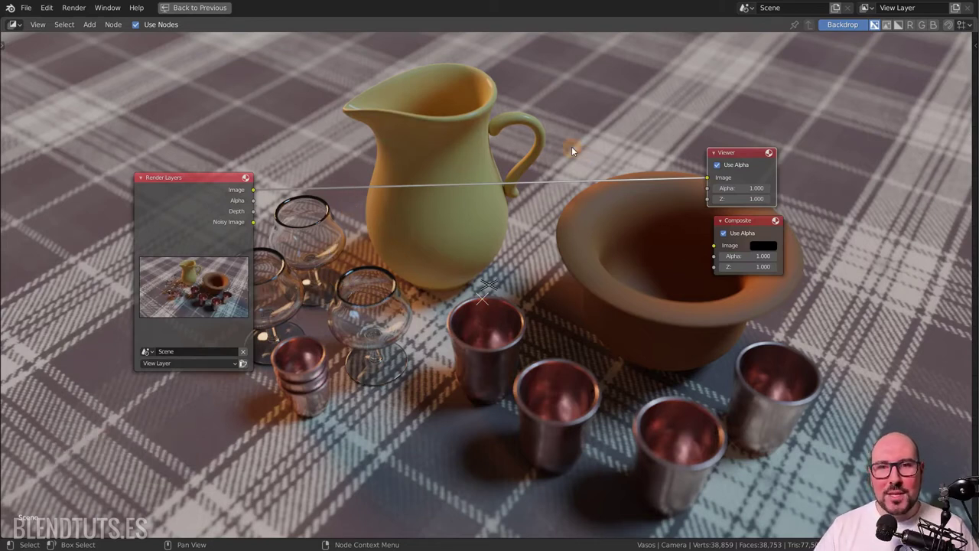
scroll("down", 3)
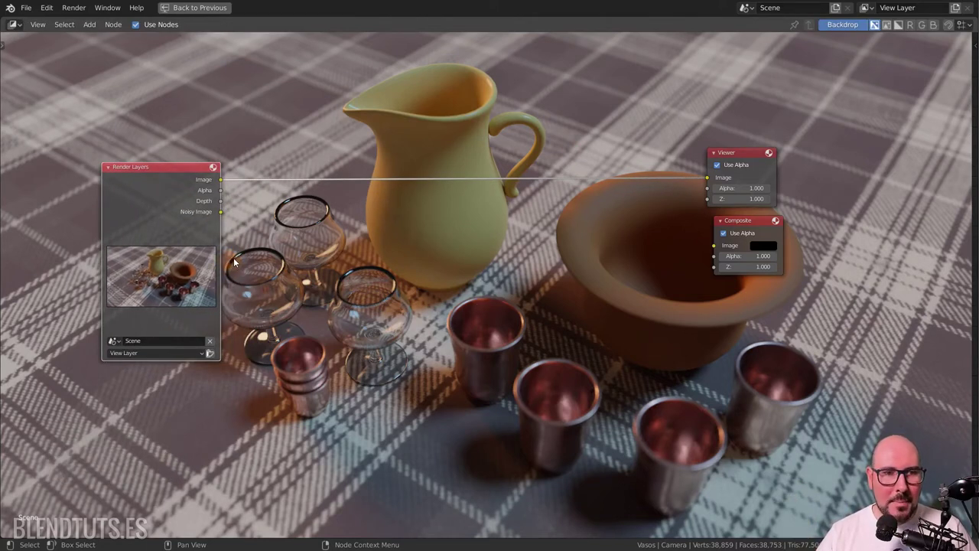
left_click(287, 232)
middle_click(310, 249)
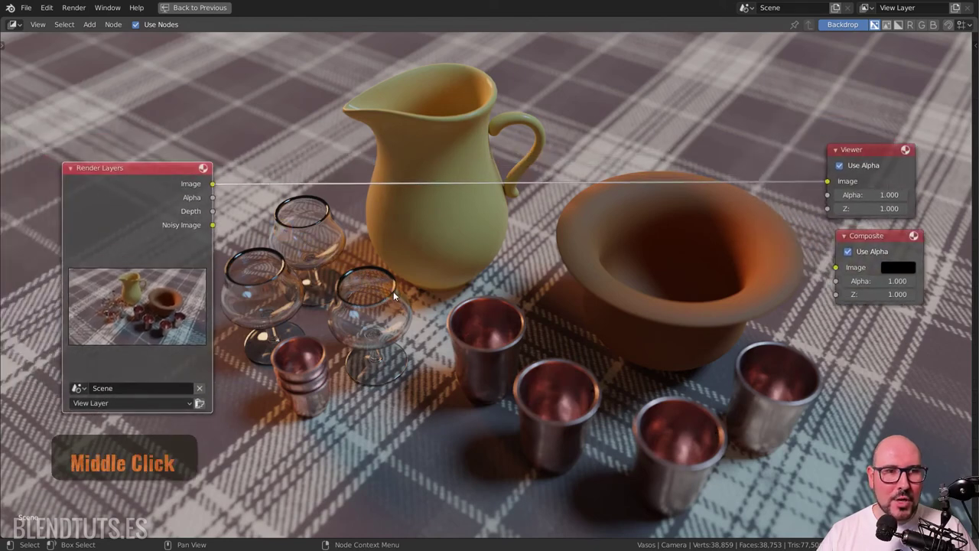
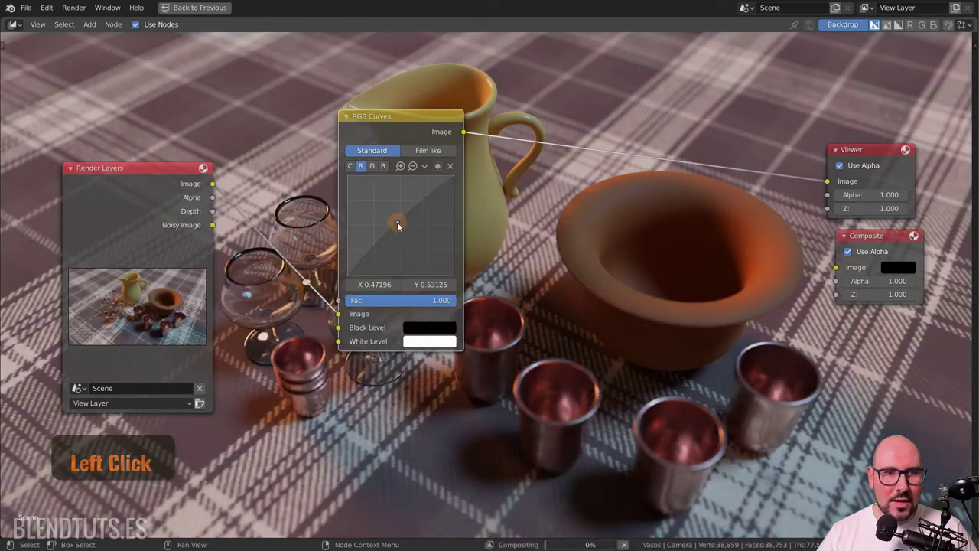
Insert an RGB Curves node between Render Layers and Viewer and bend its curve to warm the render.
left_click(403, 226)
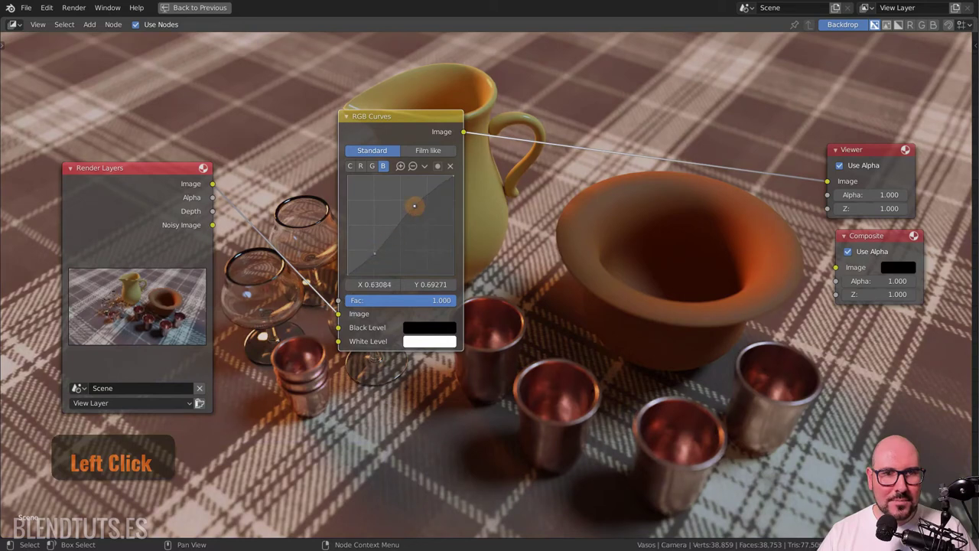
middle_click(425, 156)
scroll("down", 3)
middle_click(522, 294)
scroll("up", 3)
middle_click(555, 273)
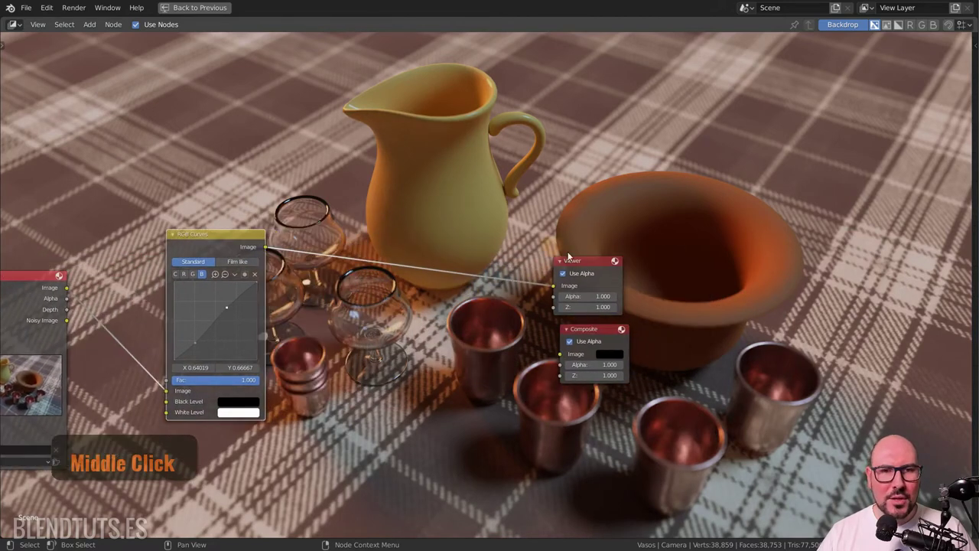
left_click(602, 264)
key("shift+a")
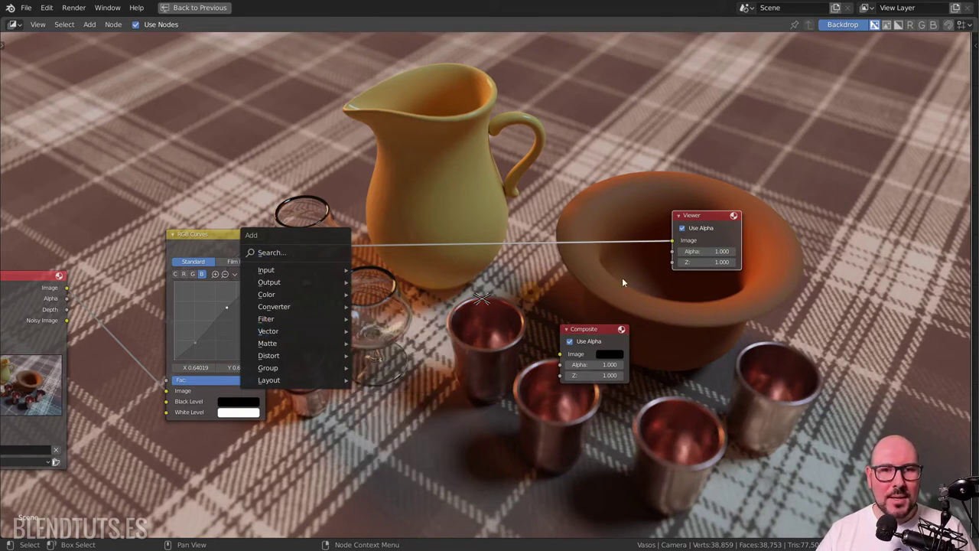
Leave the full-screen node view back to the two-area compositing layout.
key("shift+a")
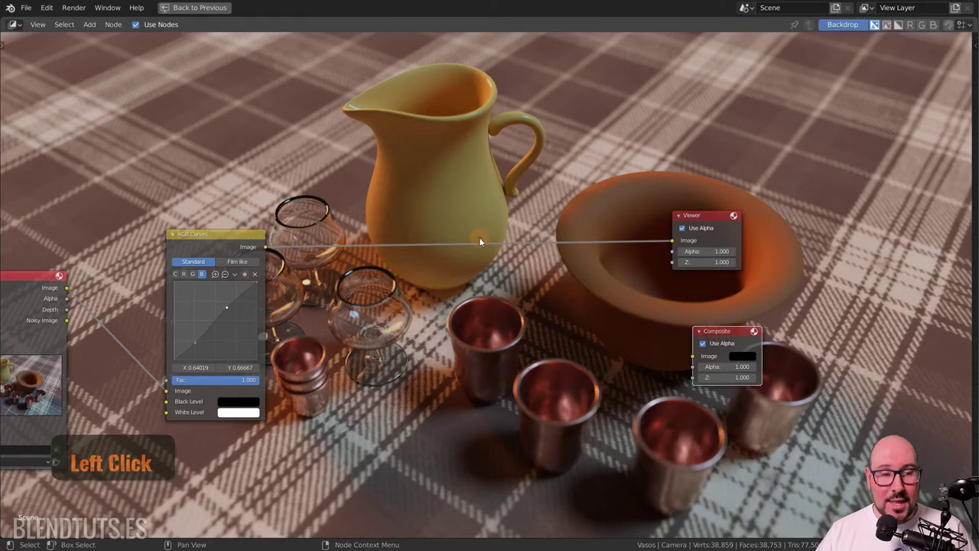
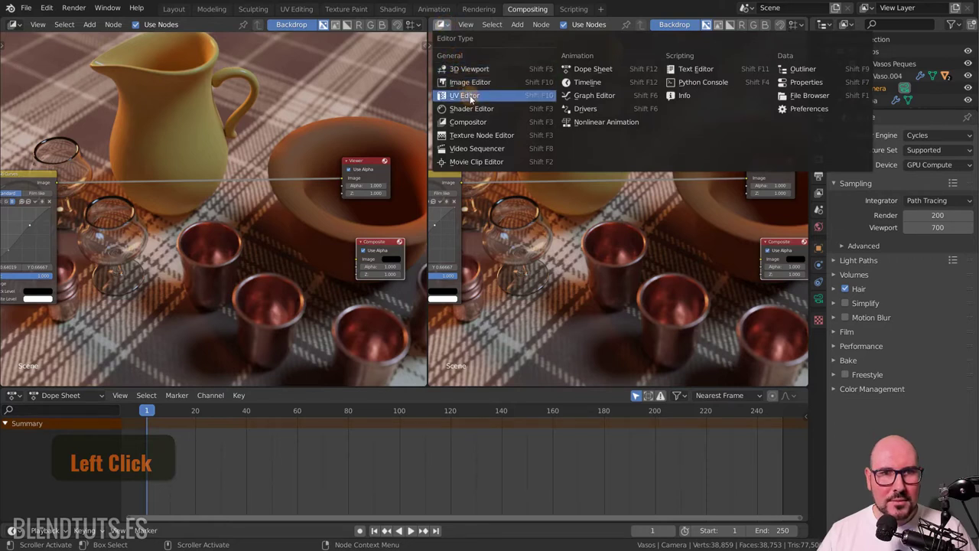
Turn the right area into an Image Editor displaying the Viewer Node output beside the node tree.
scroll("up", 3)
left_click(568, 26)
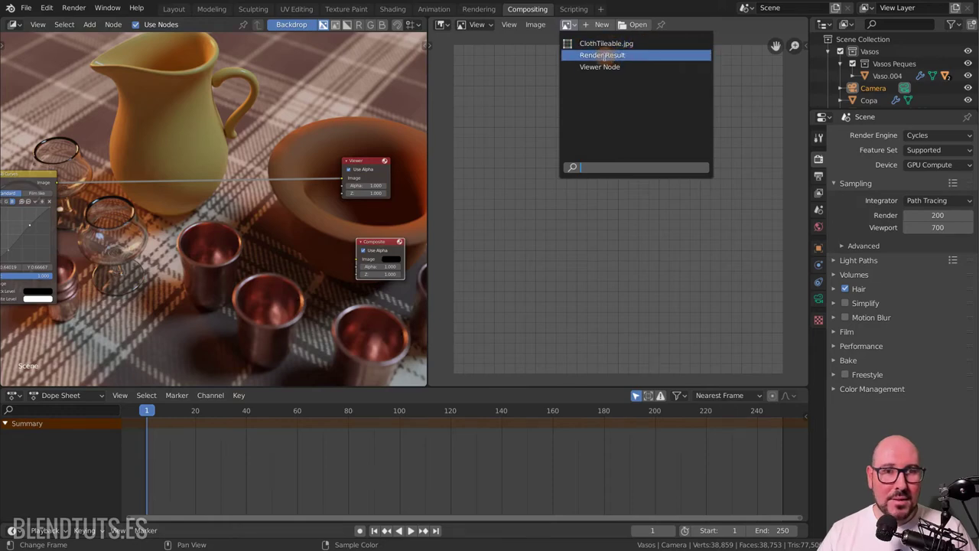
left_click(568, 26)
scroll("down", 3)
left_click(568, 26)
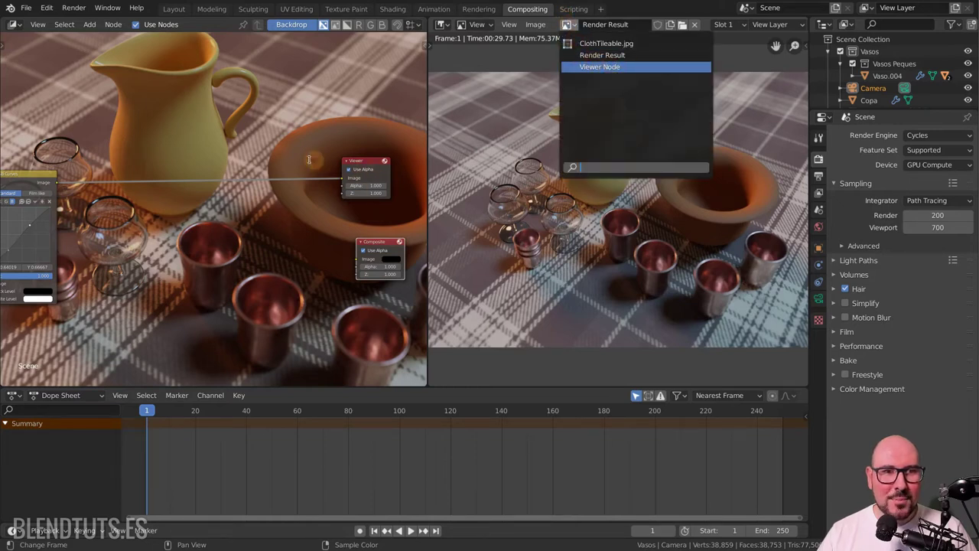
left_click(568, 26)
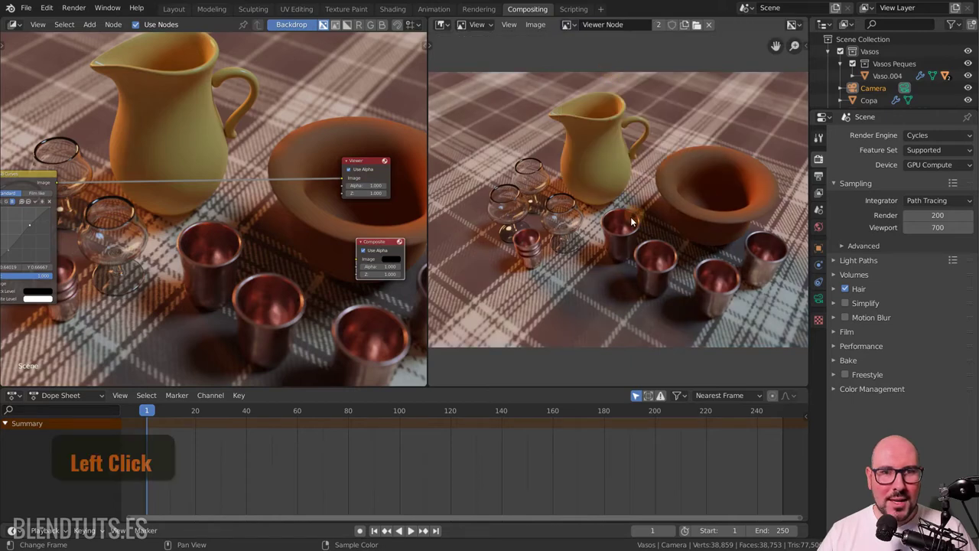
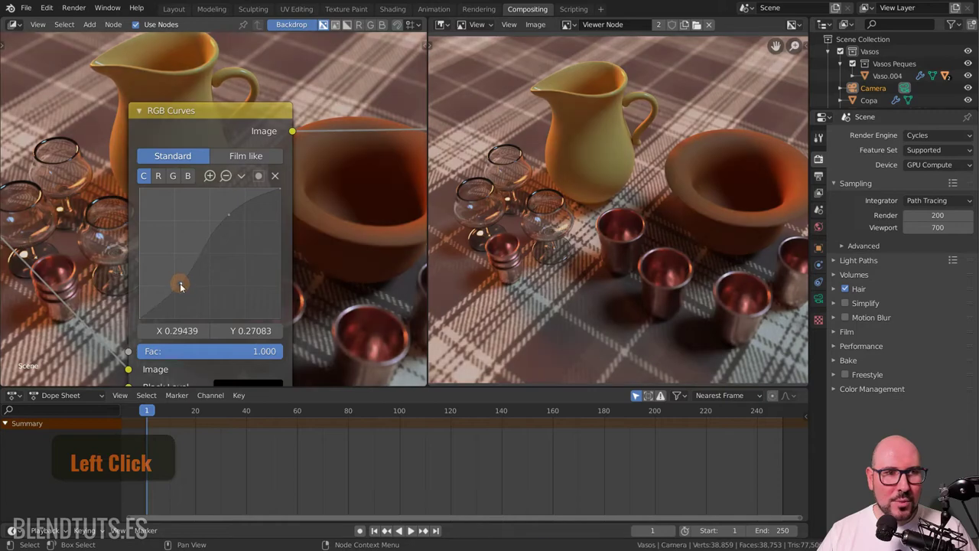
middle_click(316, 222)
scroll("down", 3)
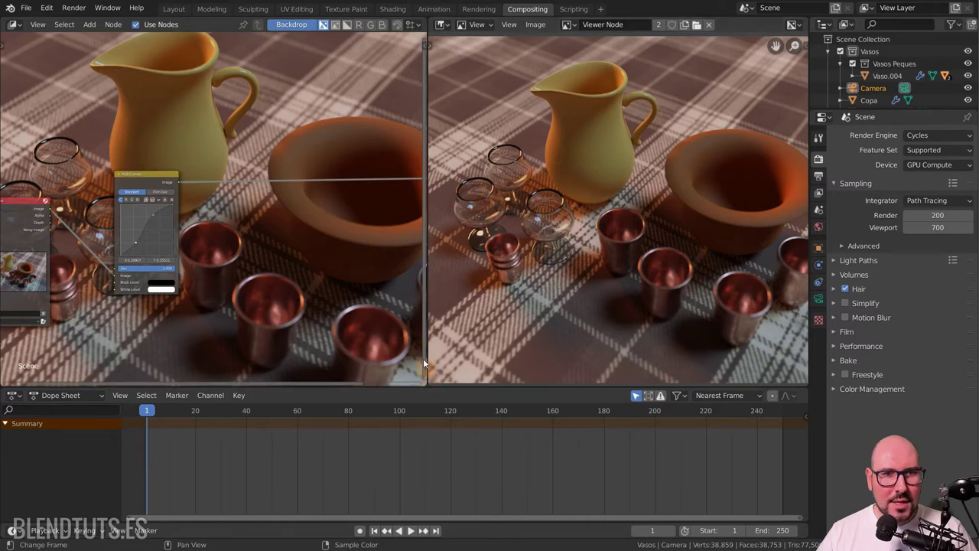
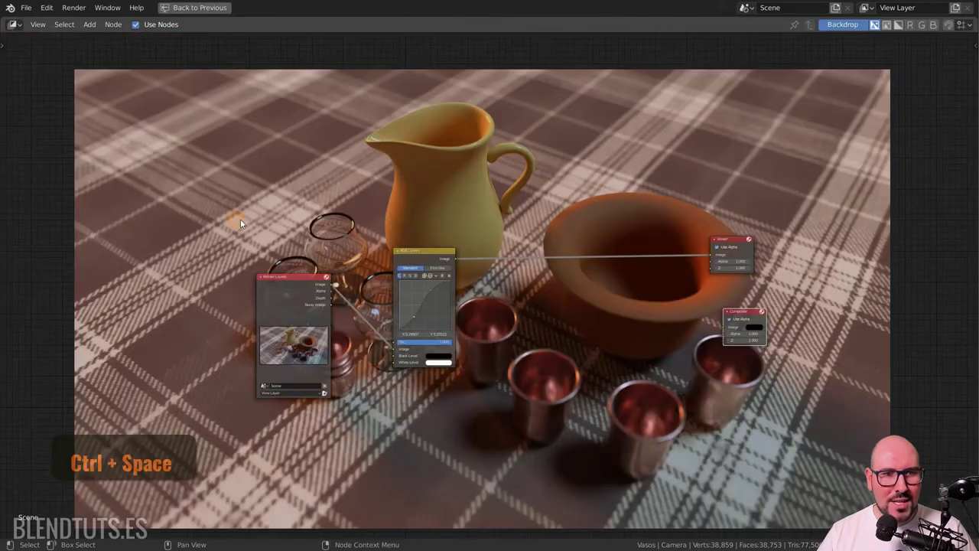
Maximize the node editor again and recentre the RGB Curves chain over the backdrop.
key("ctrl+space")
middle_click(502, 345)
scroll("up", 3)
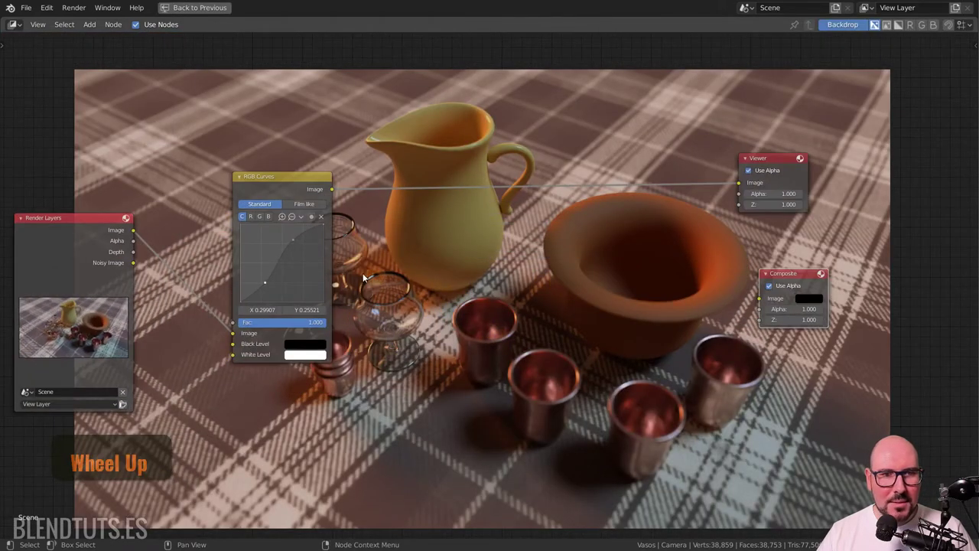
middle_click(570, 217)
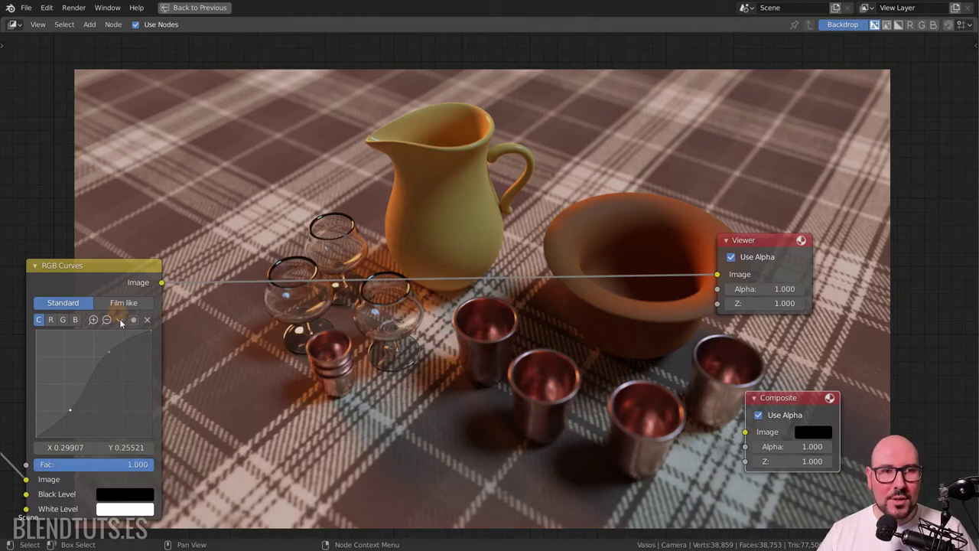
middle_click(482, 196)
Add an Ellipse Mask previewed in the Viewer, enlarged to Width 0.899, Height 0.450.
key("shift+a")
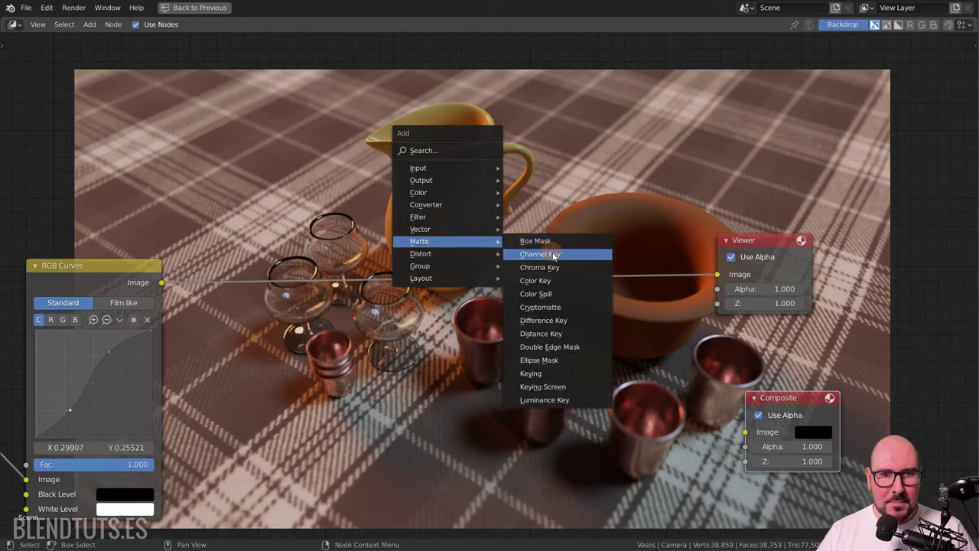
key("shift+a")
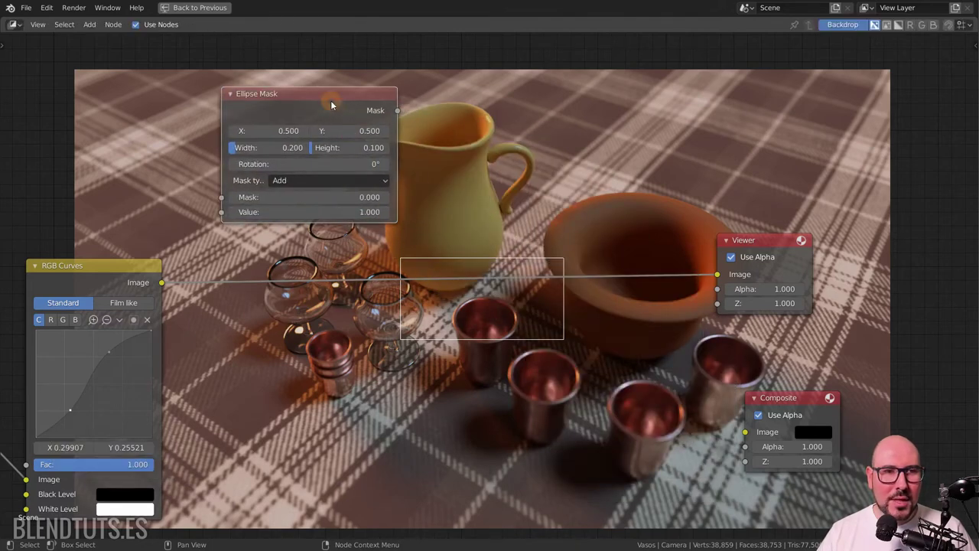
left_click(335, 105)
left_click(335, 105)
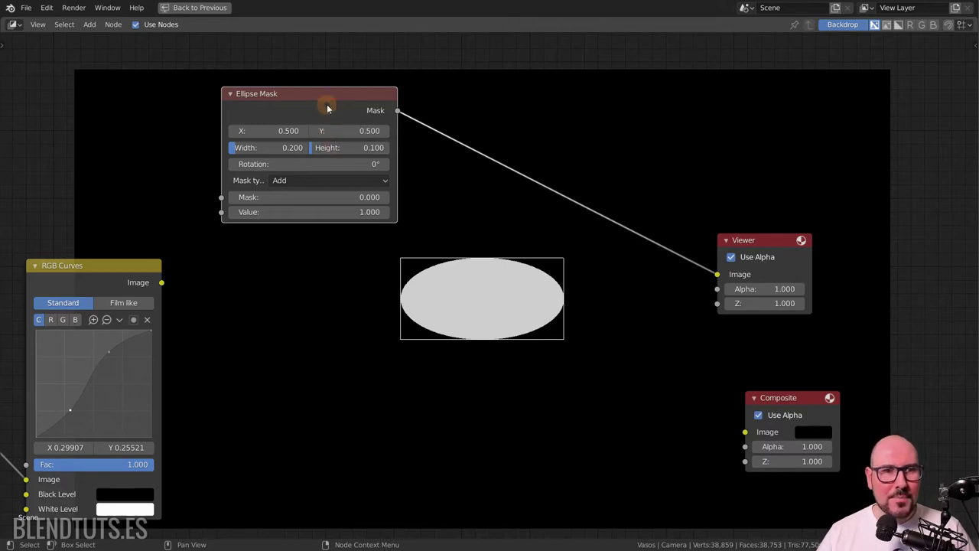
left_click(244, 153)
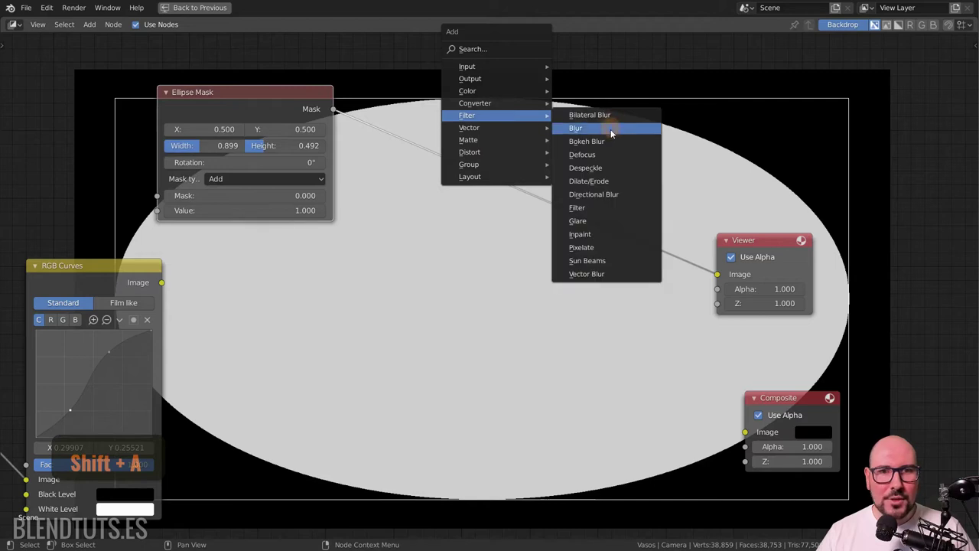
Insert a Gaussian Blur of 573 between mask and Viewer and tweak the ellipse to 0.885 by 0.436.
left_click(615, 133)
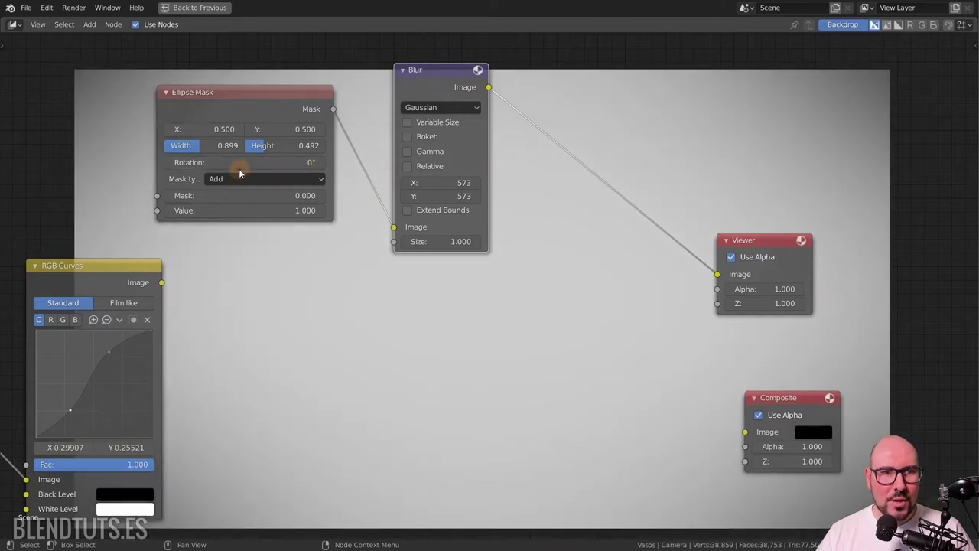
left_click(266, 148)
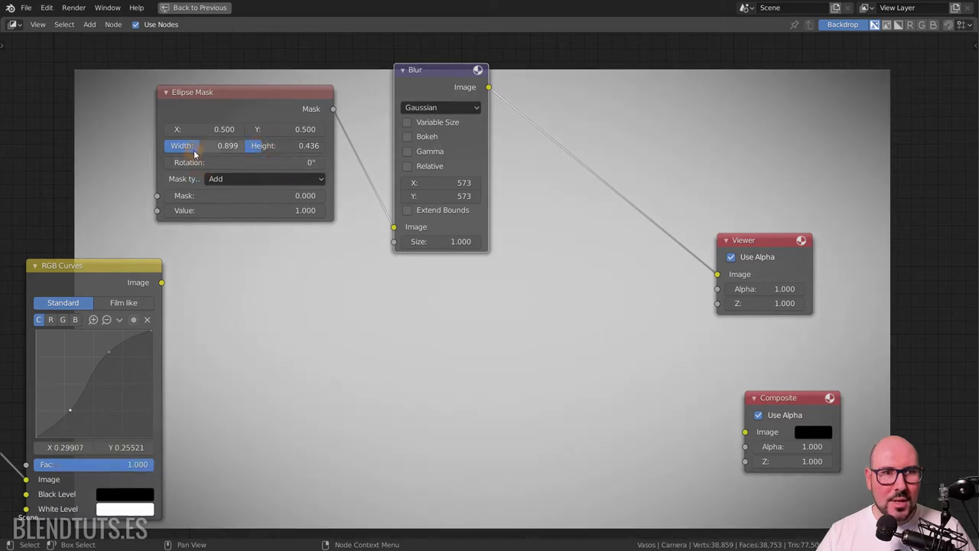
left_click(202, 151)
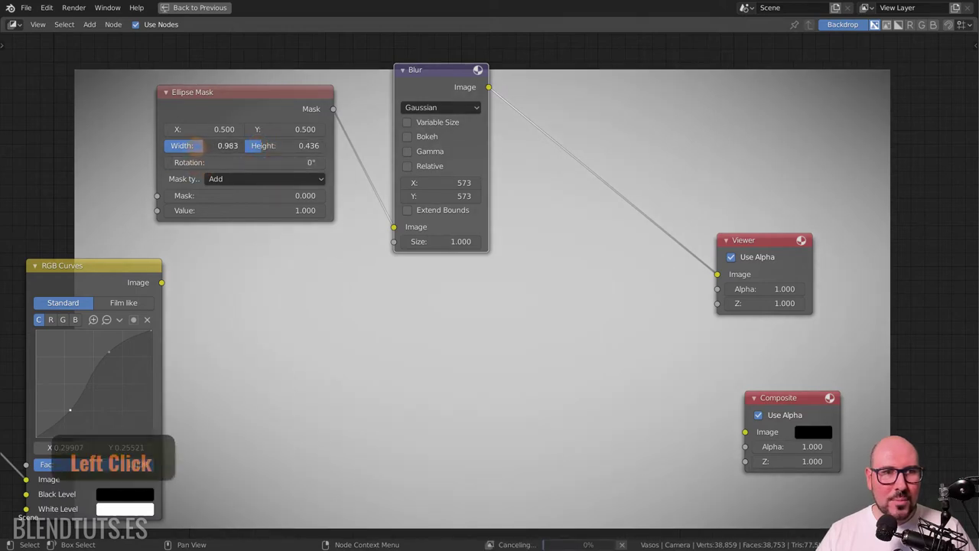
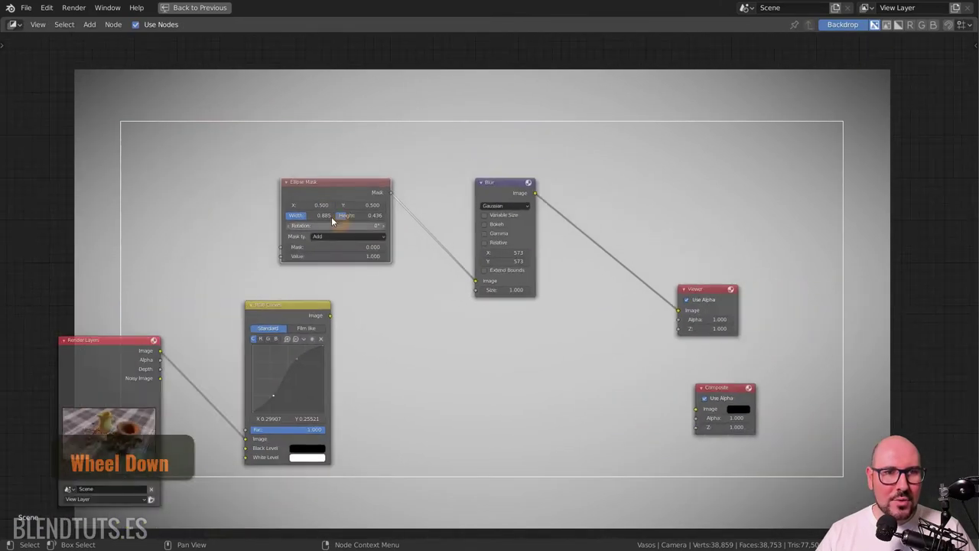
Add a Mix node and feed its first image from the RGB Curves output.
left_click(335, 190)
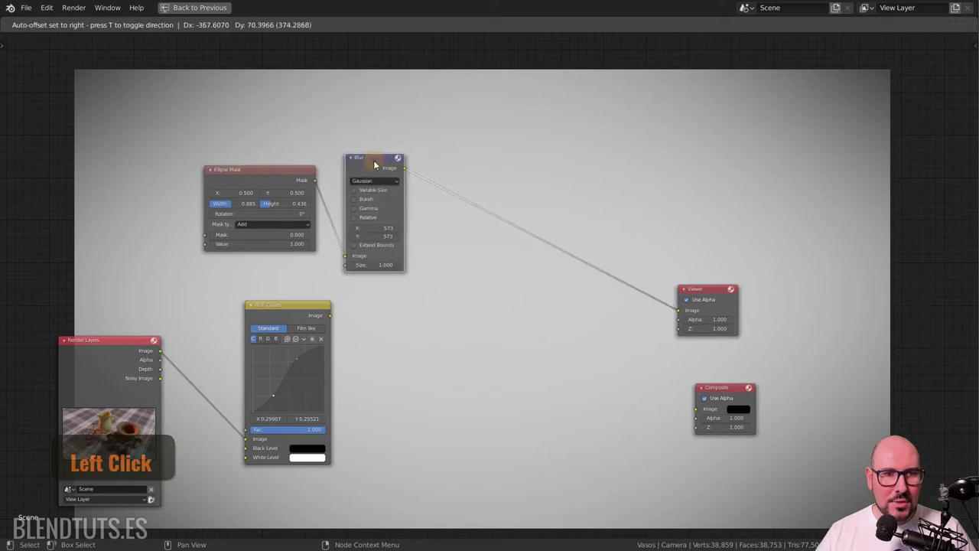
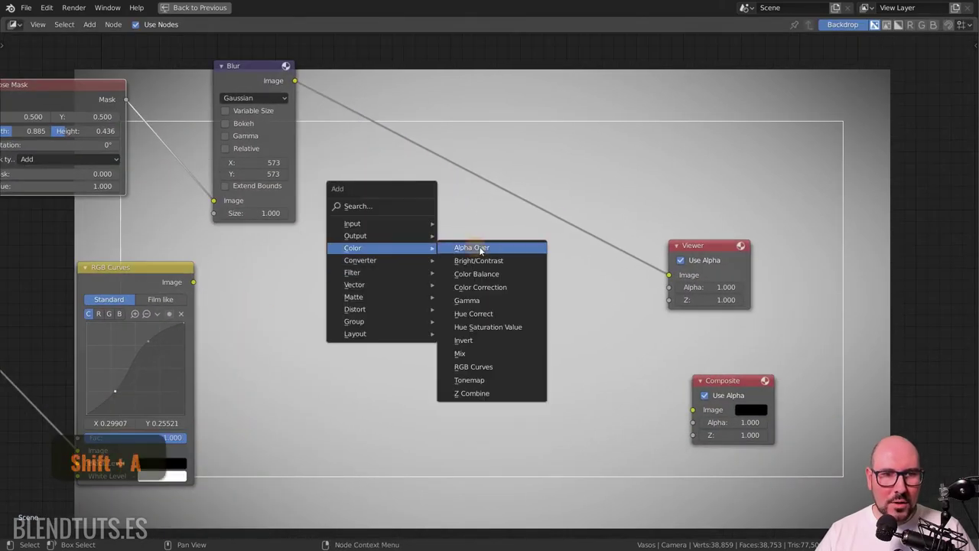
left_click(491, 356)
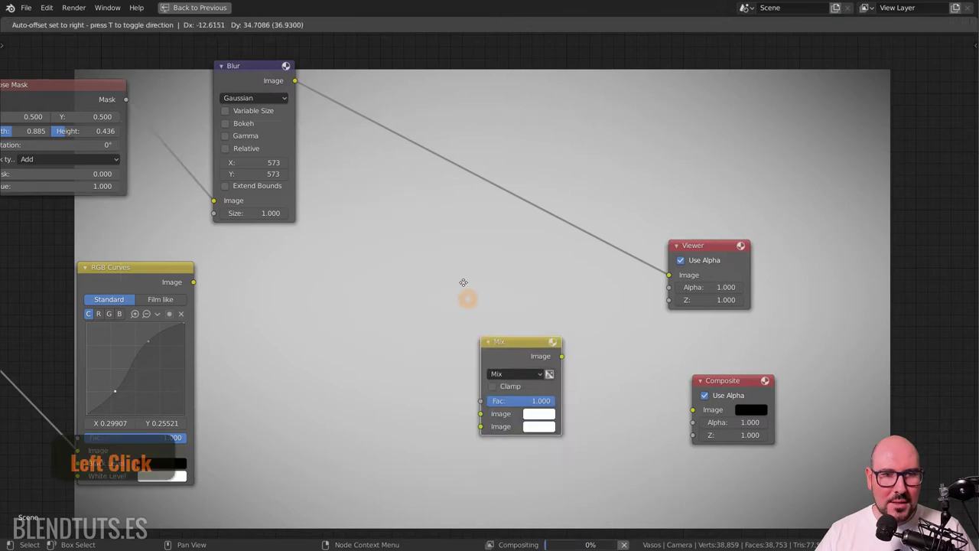
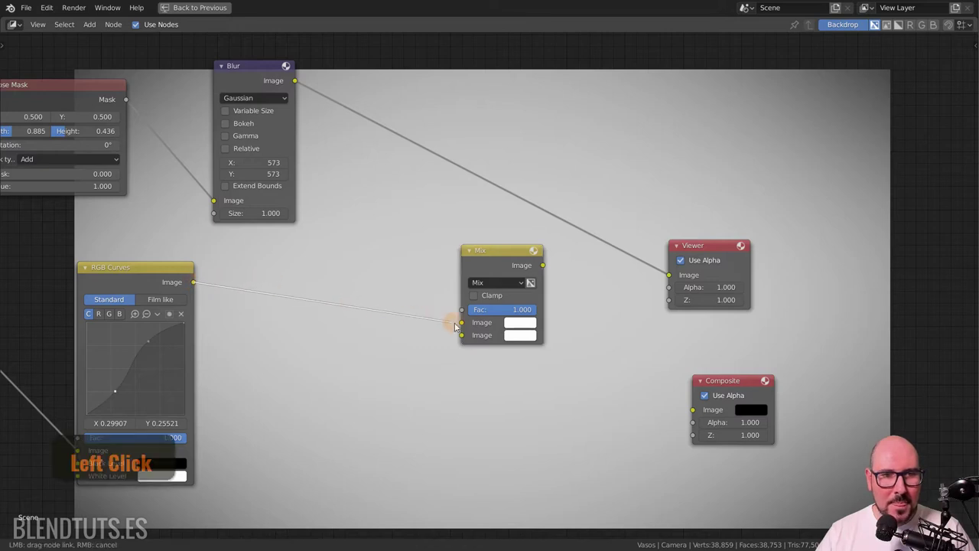
middle_click(201, 146)
left_click(200, 149)
Wrap the Ellipse Mask and Blur nodes together in a frame (Ctrl+J).
left_click(367, 125)
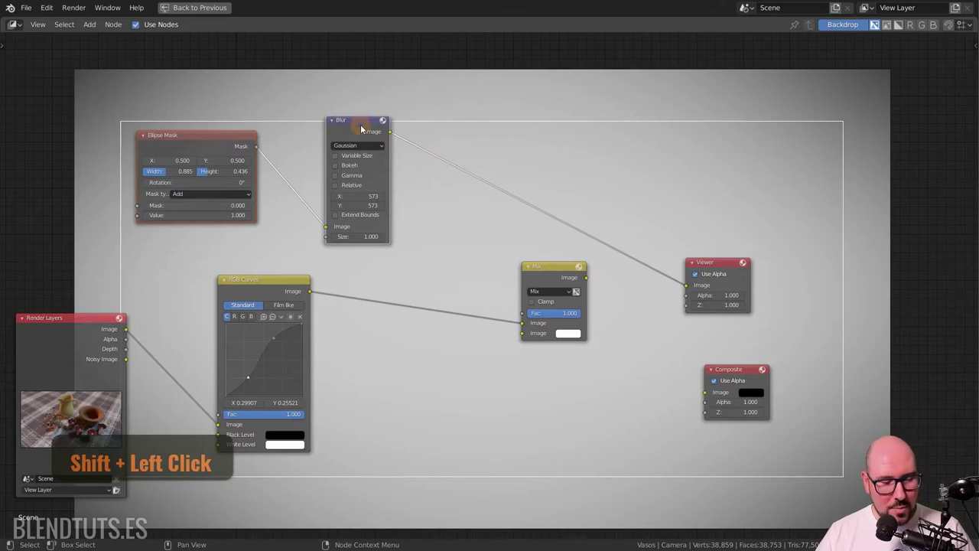
key("ctrl+j")
Move the frame lower and label it 'Viñeta' in the Item sidebar.
left_click(276, 112)
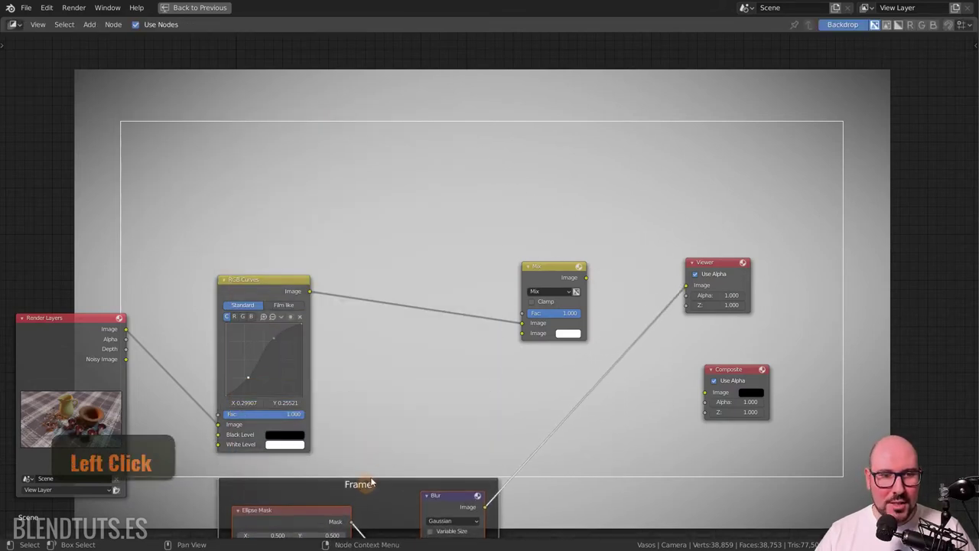
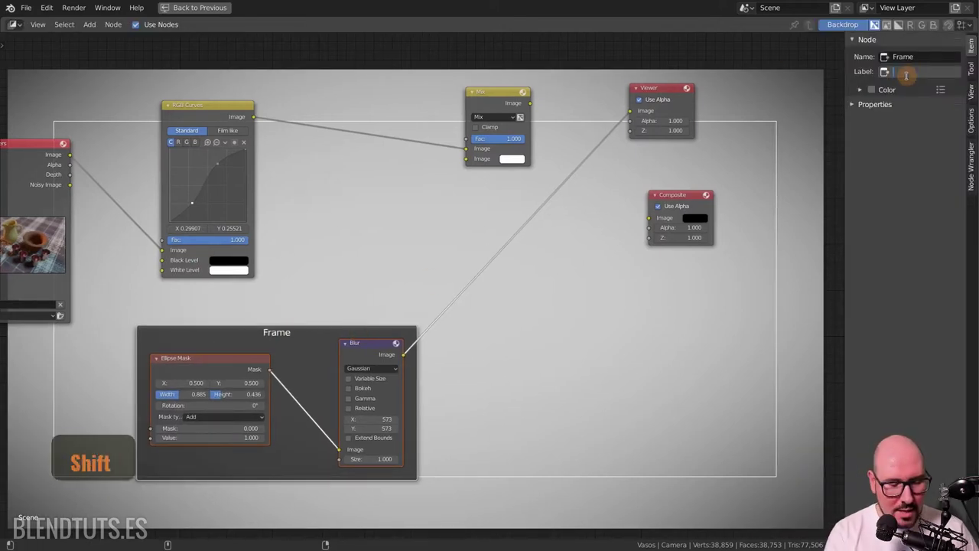
key("i")
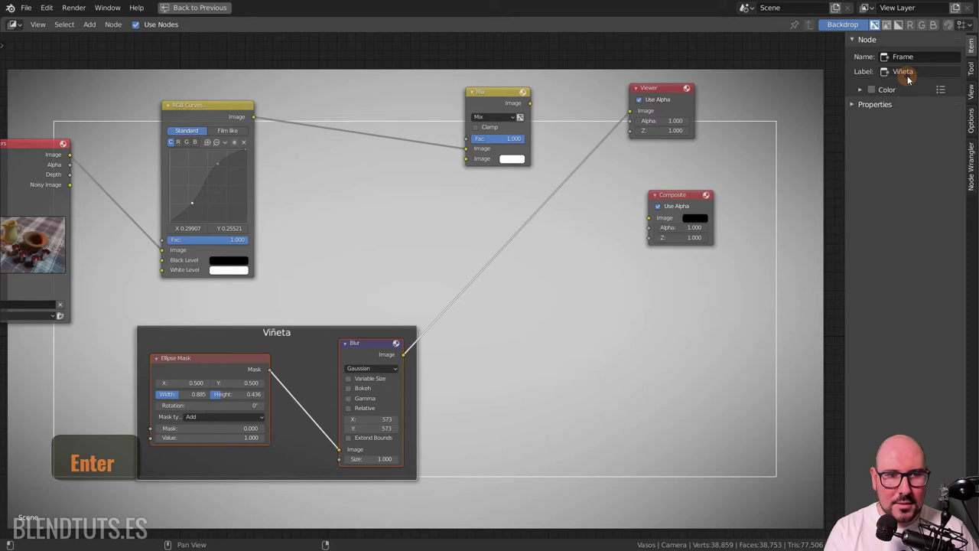
Drop the Viñeta frame in place and feed the blurred mask into the Mix node's second image.
left_click(289, 343)
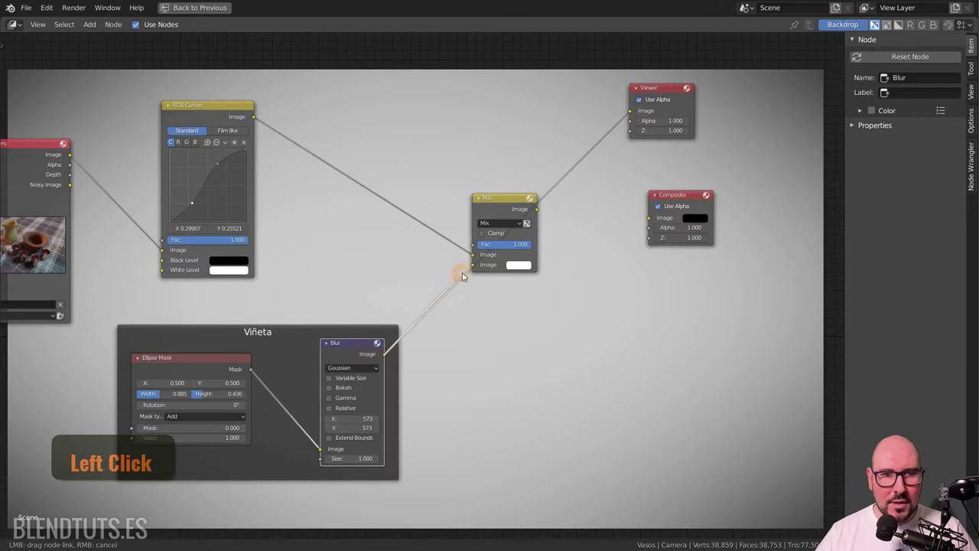
left_click(514, 202)
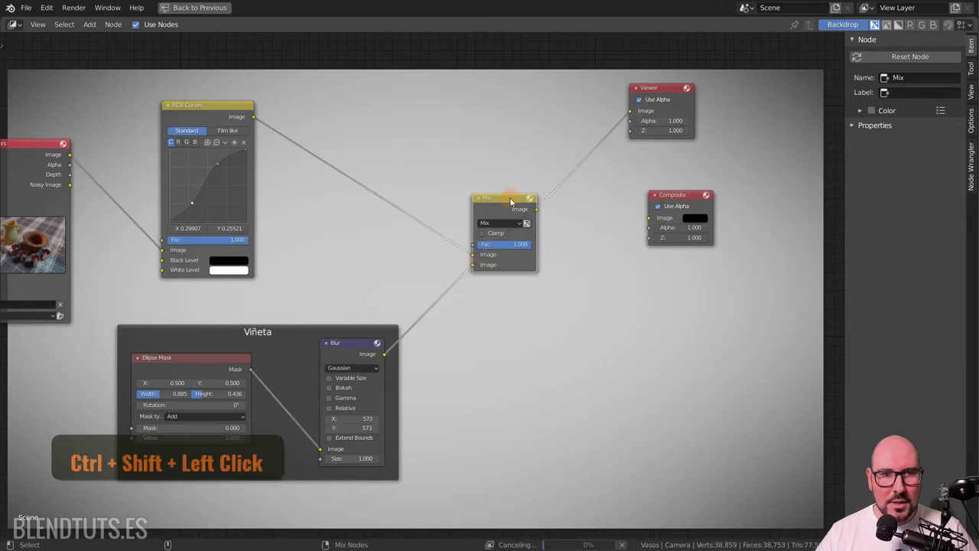
left_click(514, 202)
scroll("up", 3)
middle_click(535, 190)
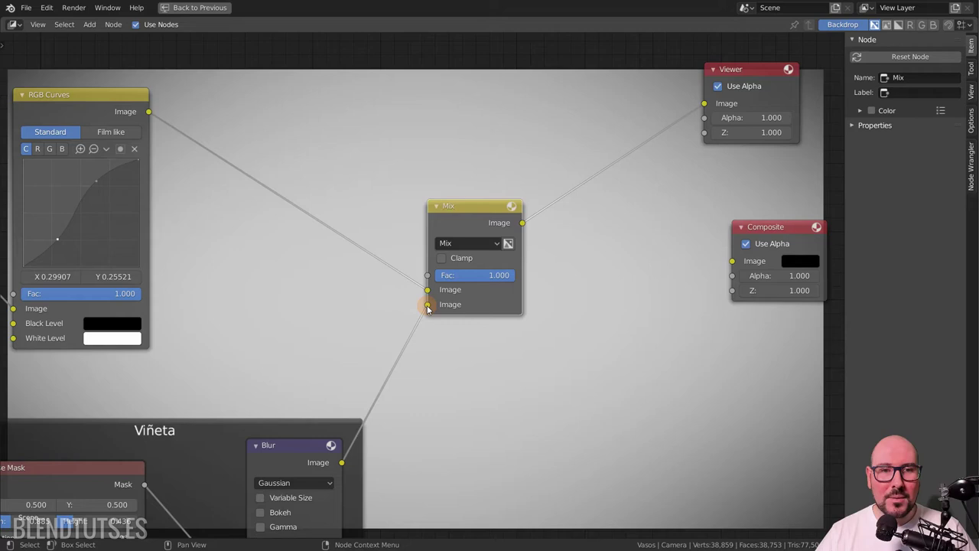
middle_click(503, 279)
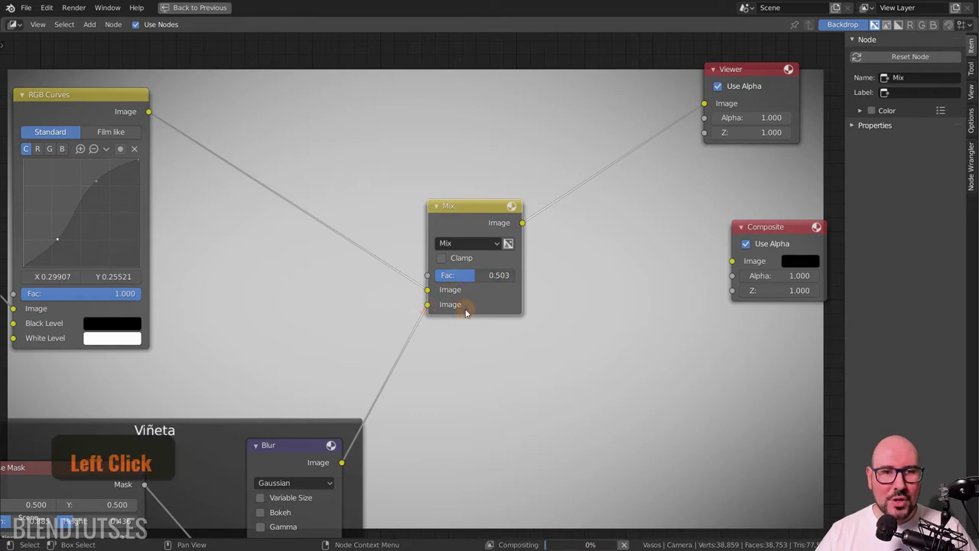
Set the Mix node's factor to 1.000.
left_click(469, 313)
left_click(477, 277)
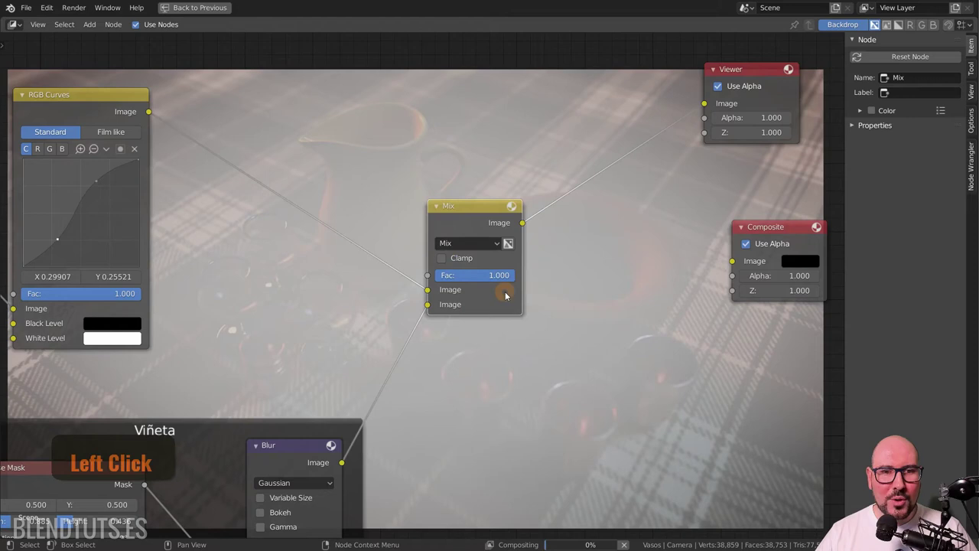
Switch the Mix node's blend type to Multiply.
left_click(497, 245)
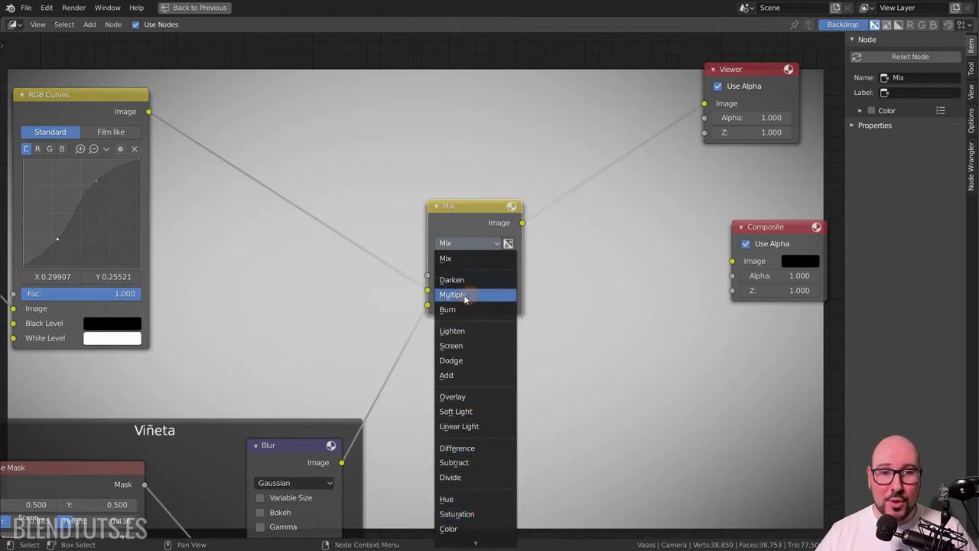
left_click(480, 298)
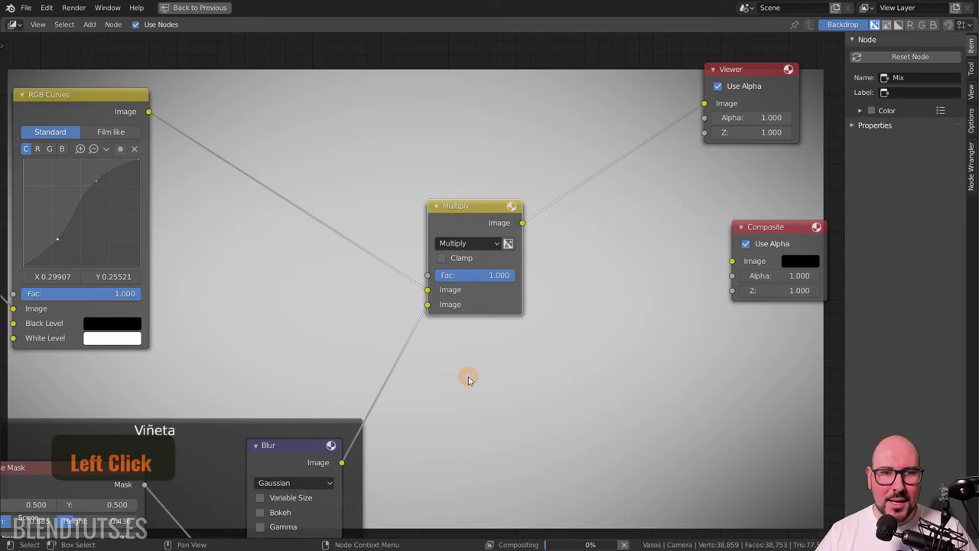
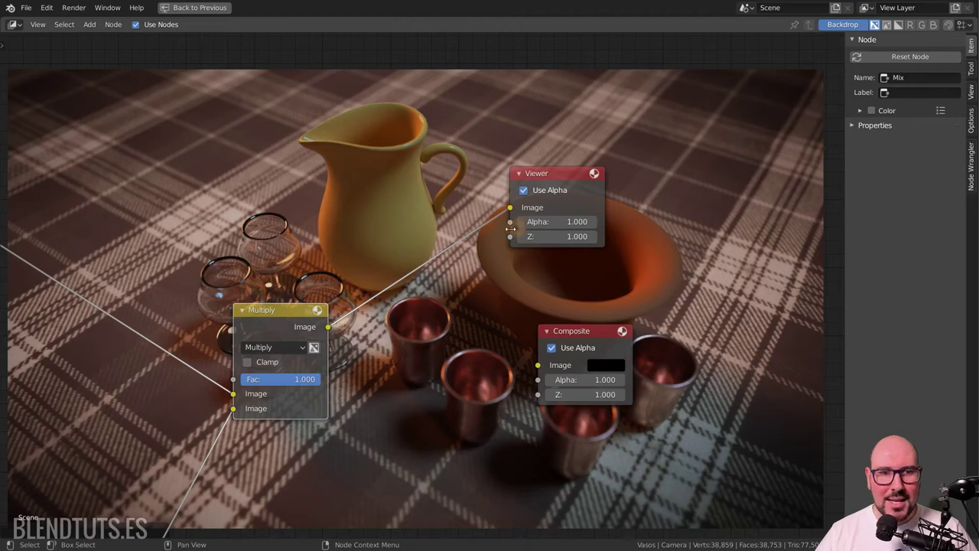
middle_click(335, 341)
scroll("down", 3)
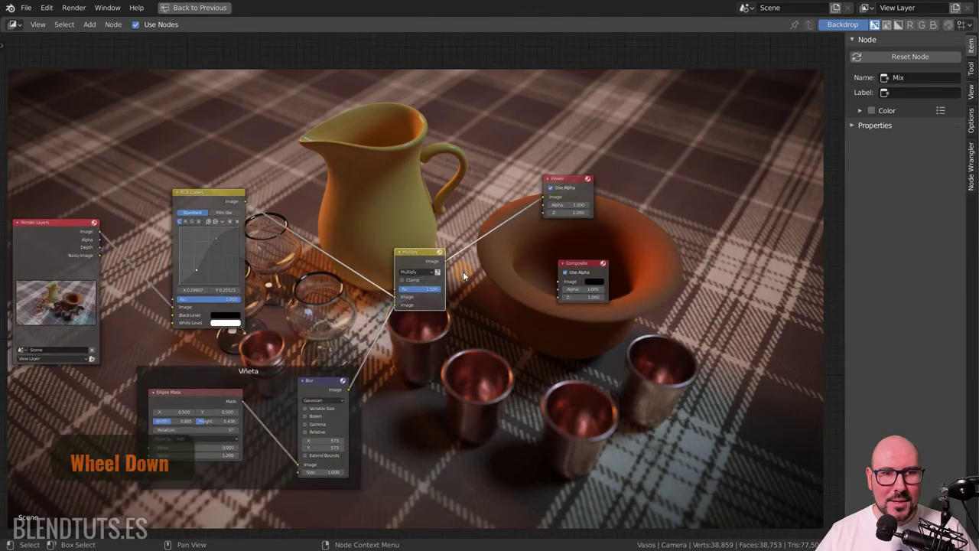
middle_click(400, 317)
scroll("up", 3)
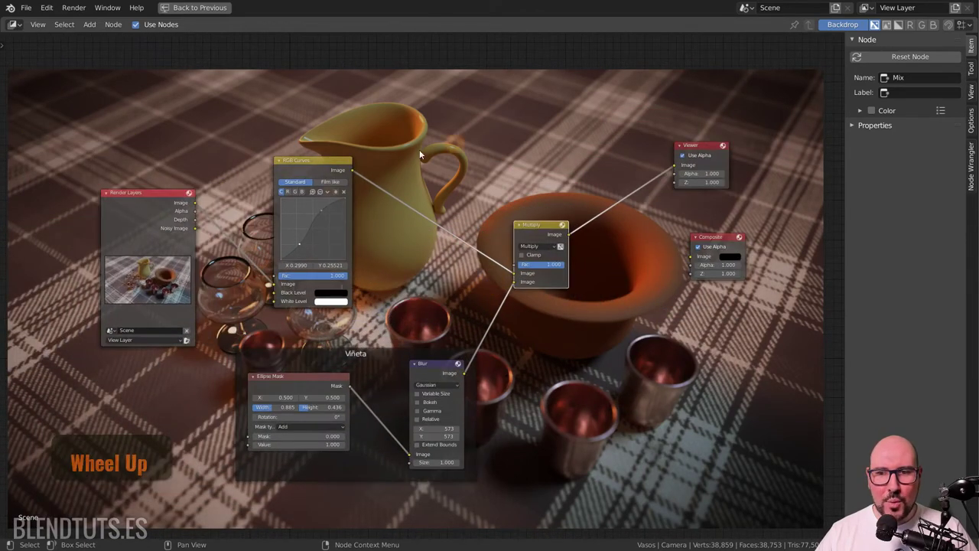
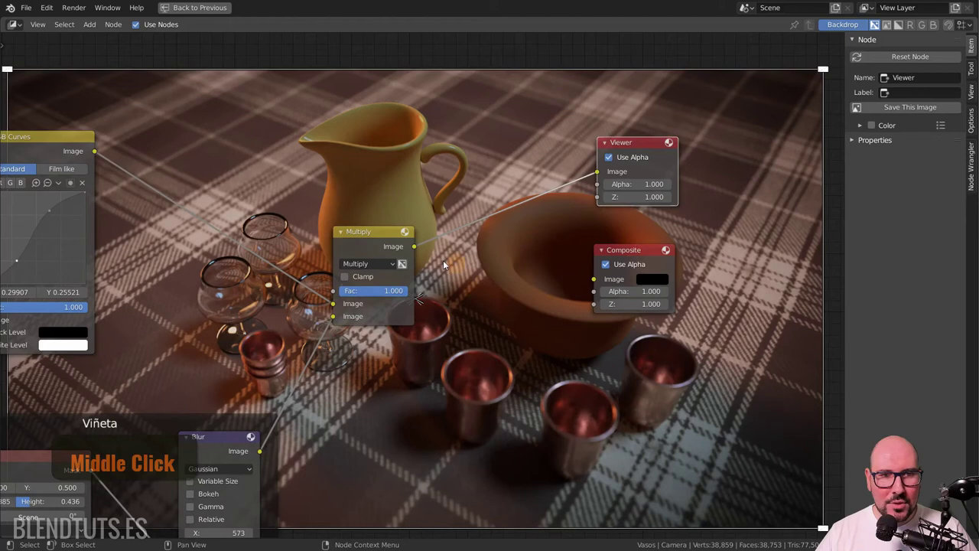
Link the Multiply result to the Composite node and return to the full compositing layout.
left_click(418, 251)
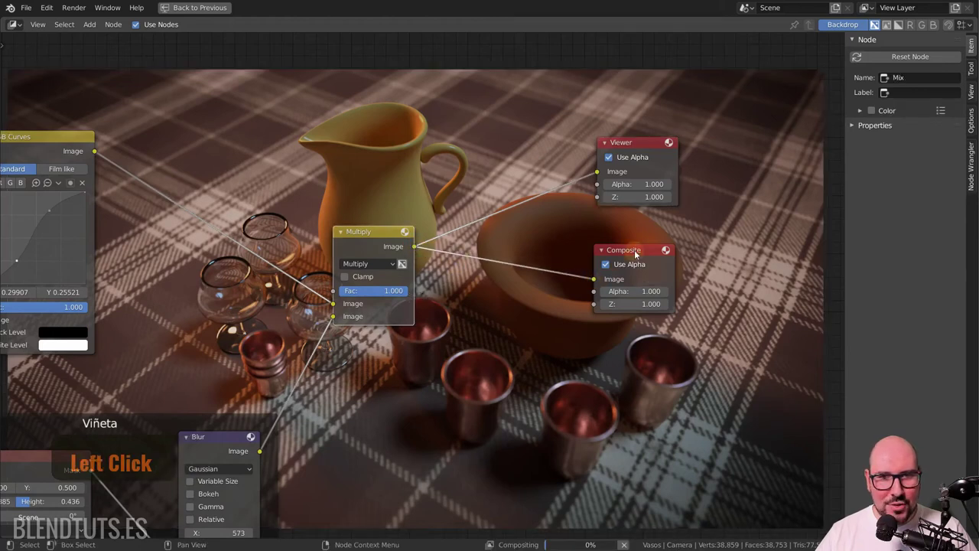
middle_click(312, 303)
scroll("down", 3)
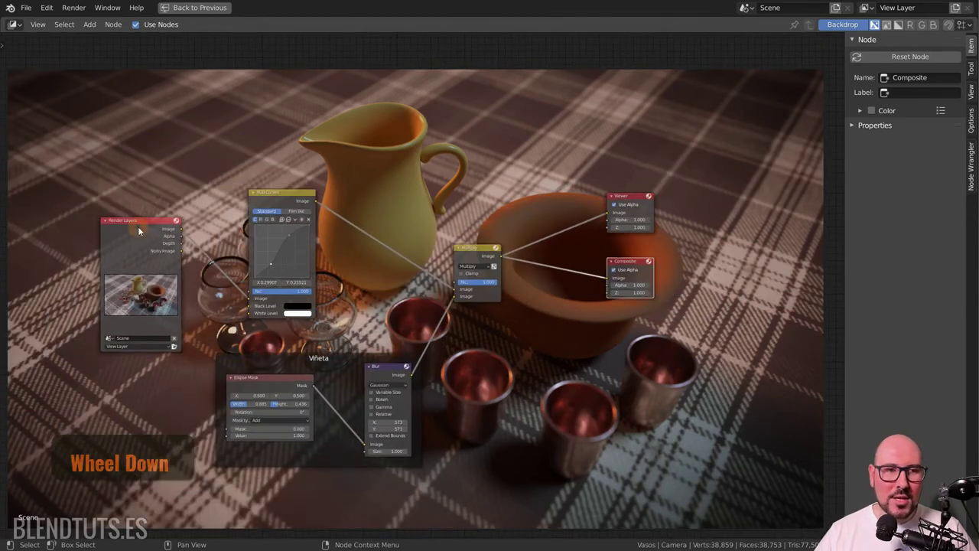
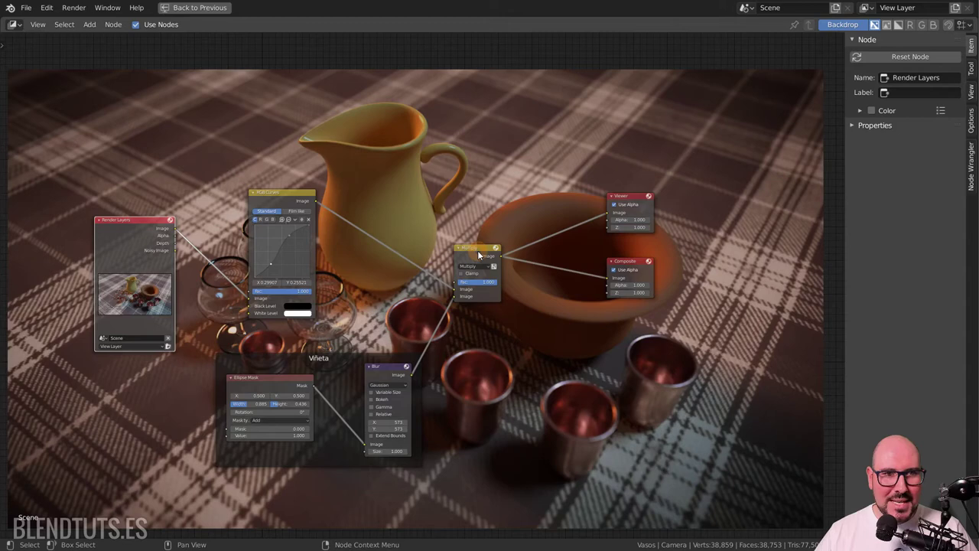
key("ctrl+space")
Frame the whole node tree without the backdrop, then inspect and close the popped-out preview window.
scroll("down", 3)
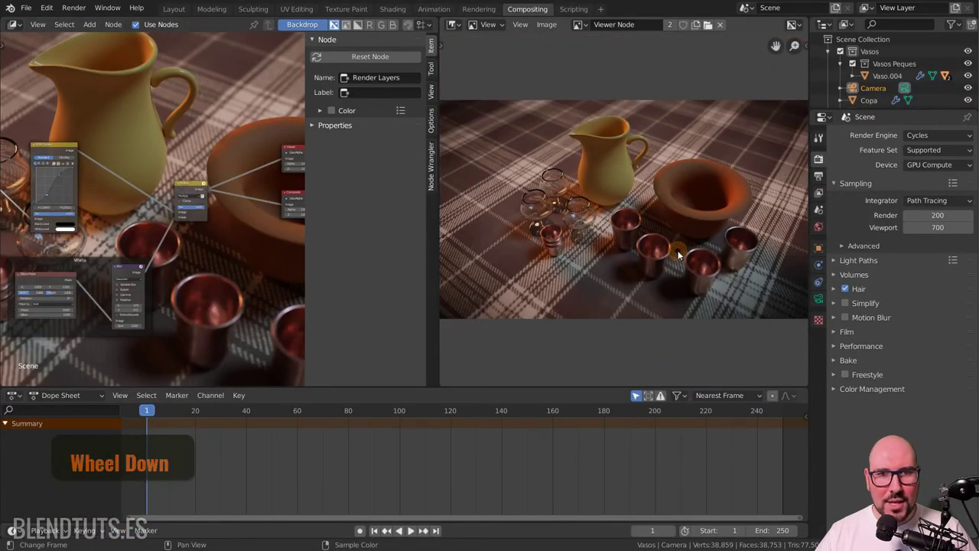
scroll("down", 3)
middle_click(161, 198)
scroll("down", 3)
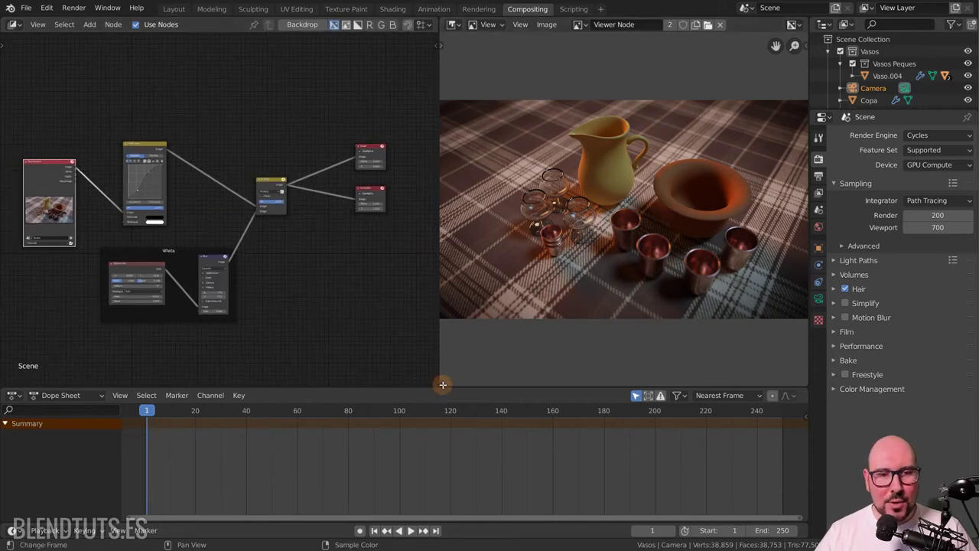
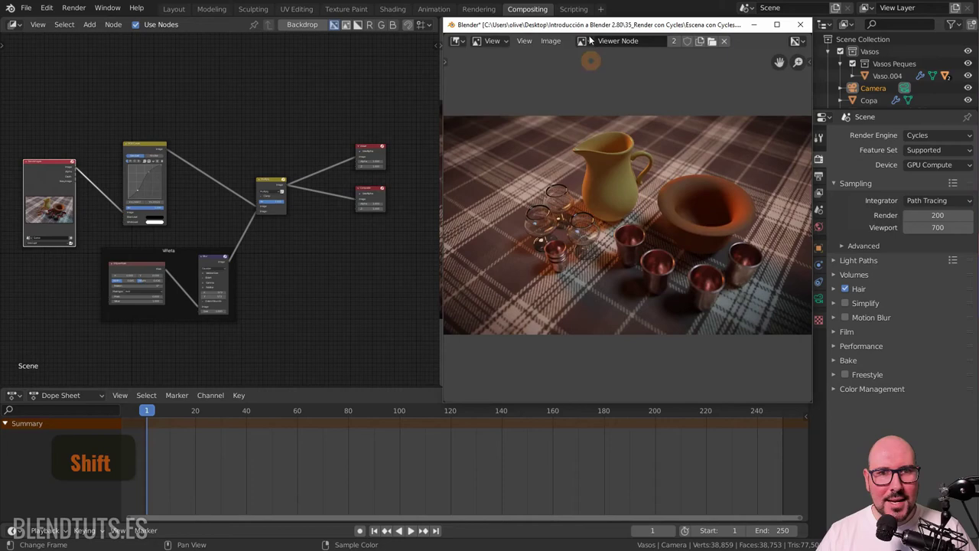
left_click(602, 29)
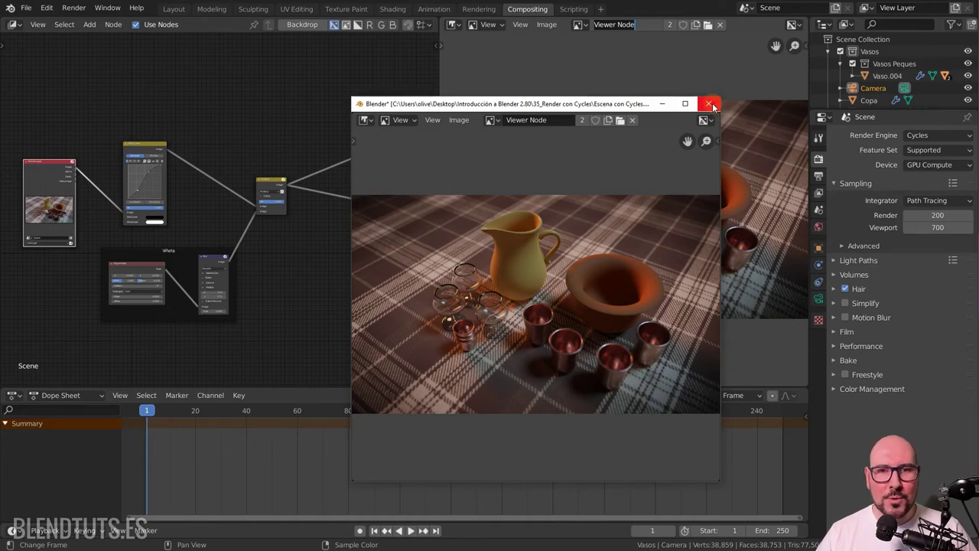
left_click(714, 105)
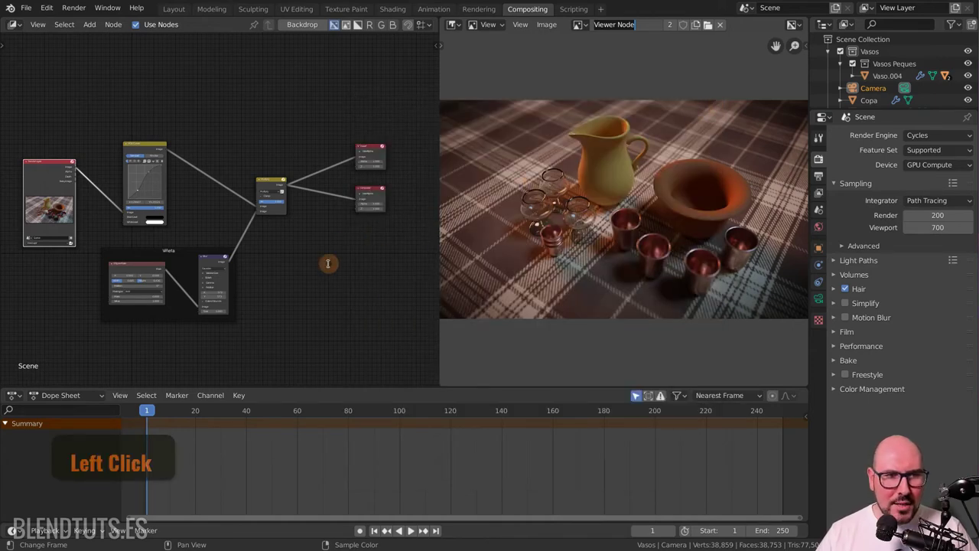
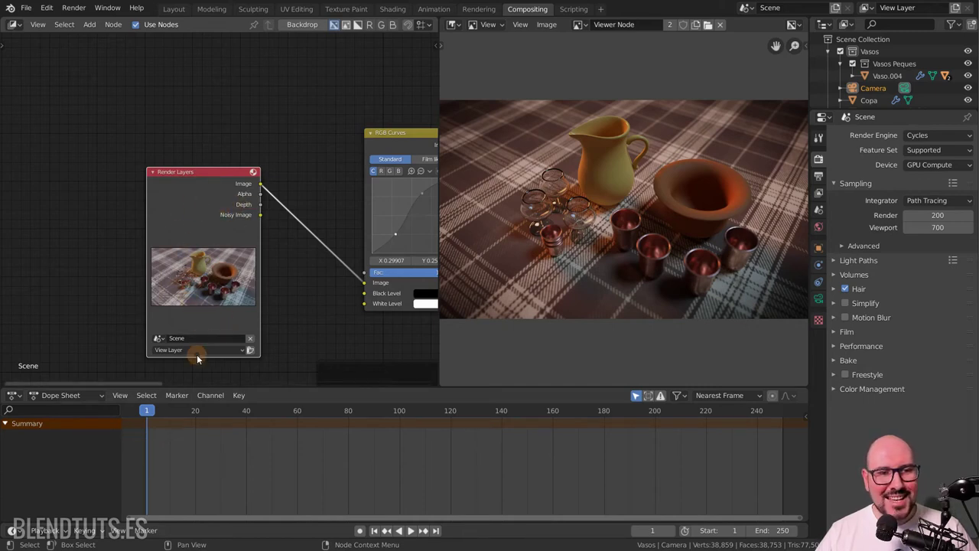
left_click(202, 355)
scroll("up", 3)
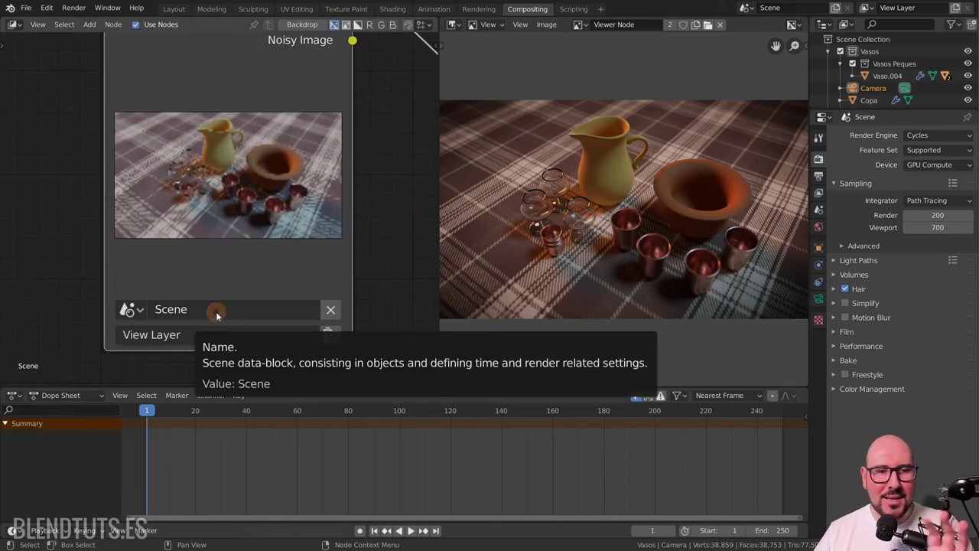
scroll("up", 3)
scroll("down", 3)
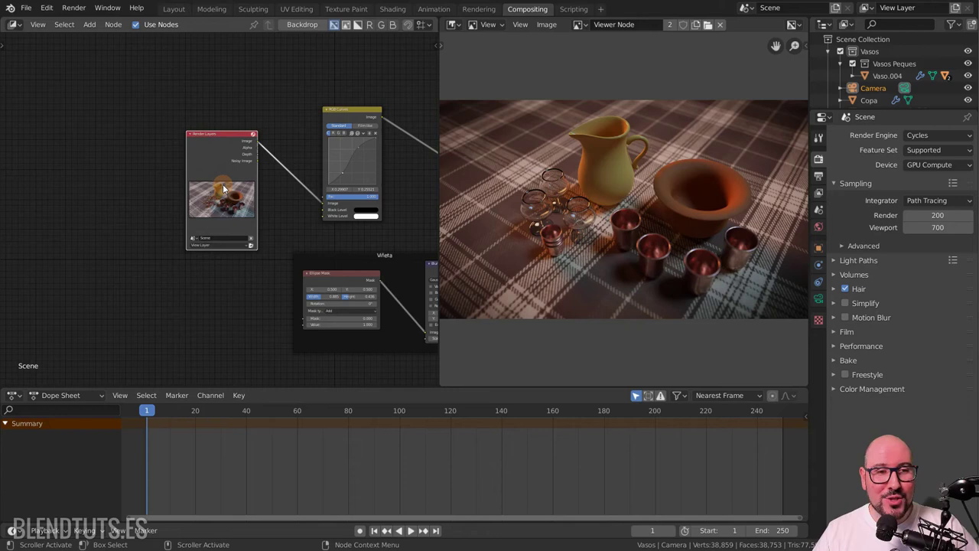
Review the Render Layers, RGB Curves, Viñeta frame and Composite nodes one by one.
middle_click(321, 208)
scroll("down", 3)
middle_click(319, 210)
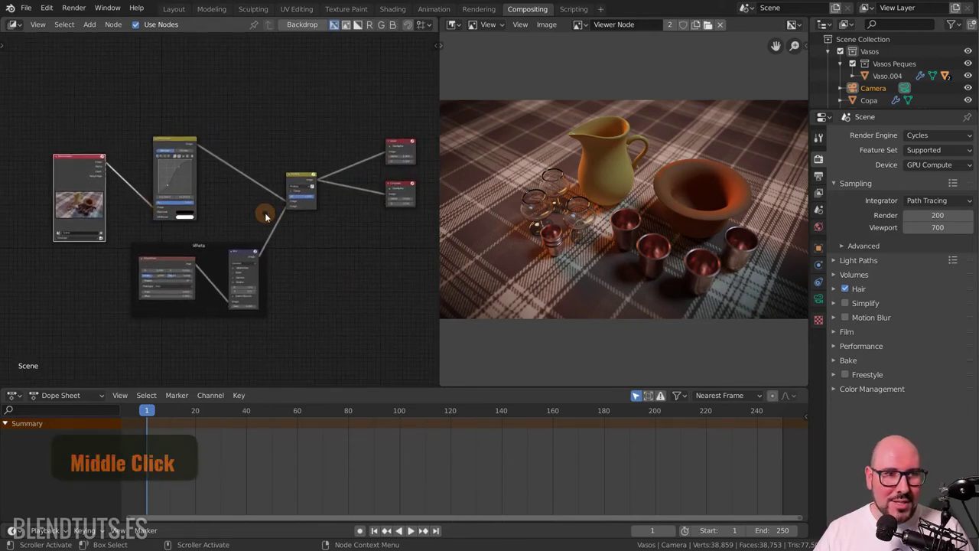
left_click(85, 175)
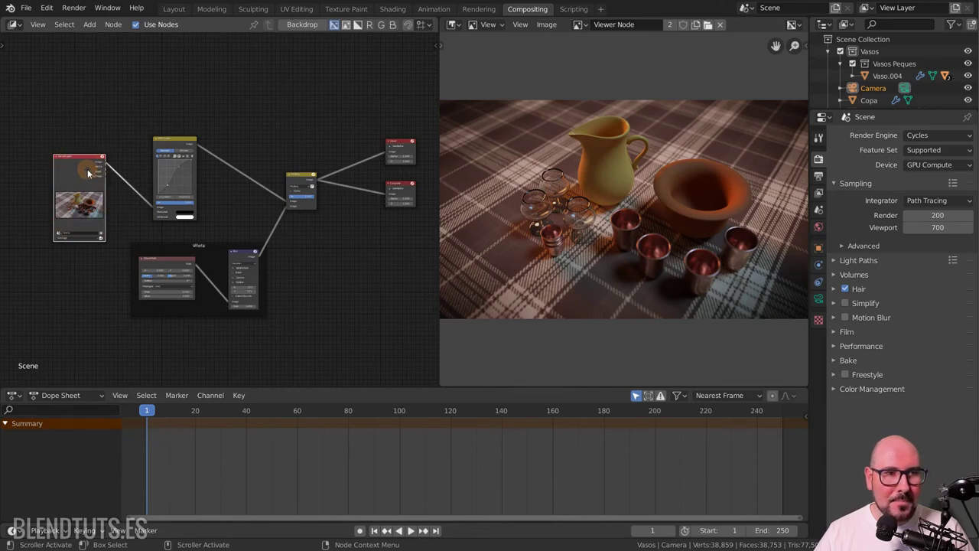
left_click(181, 143)
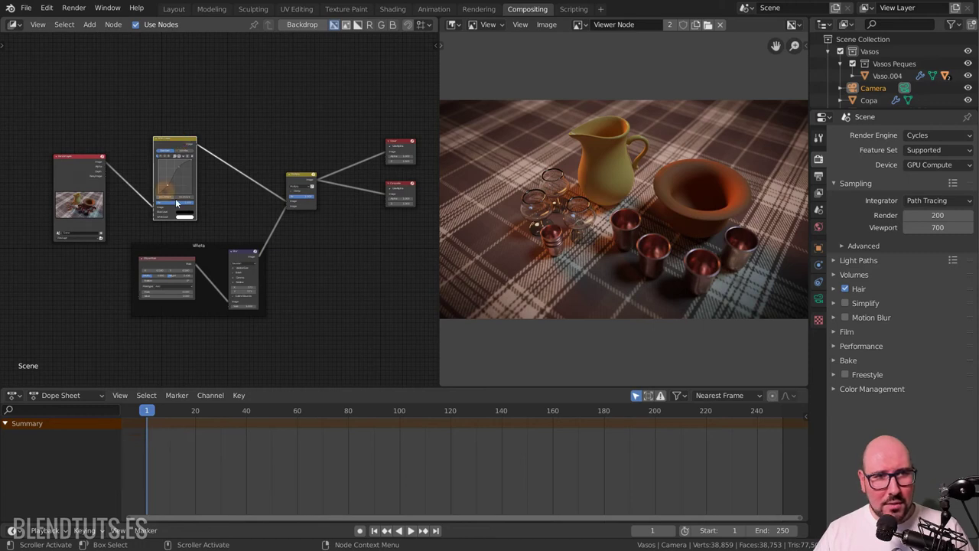
left_click(304, 176)
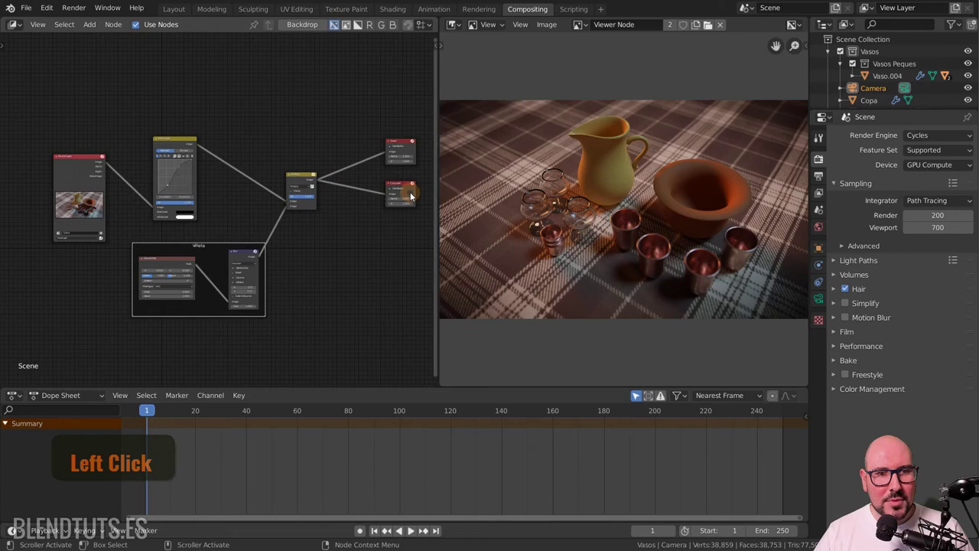
left_click(403, 184)
Clear the selection and bring up the render output settings (1920 × 1080, PNG).
scroll("up", 3)
middle_click(411, 188)
left_click(316, 178)
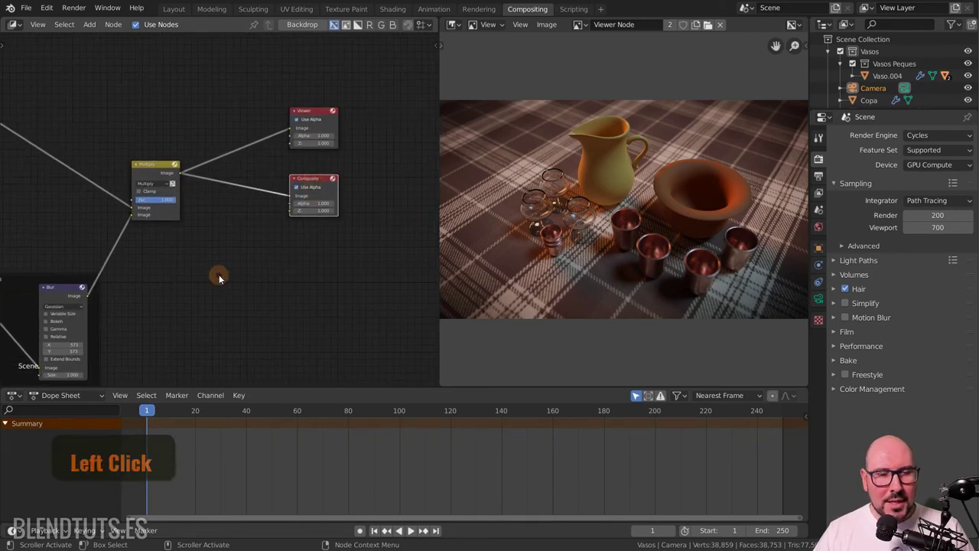
left_click(150, 235)
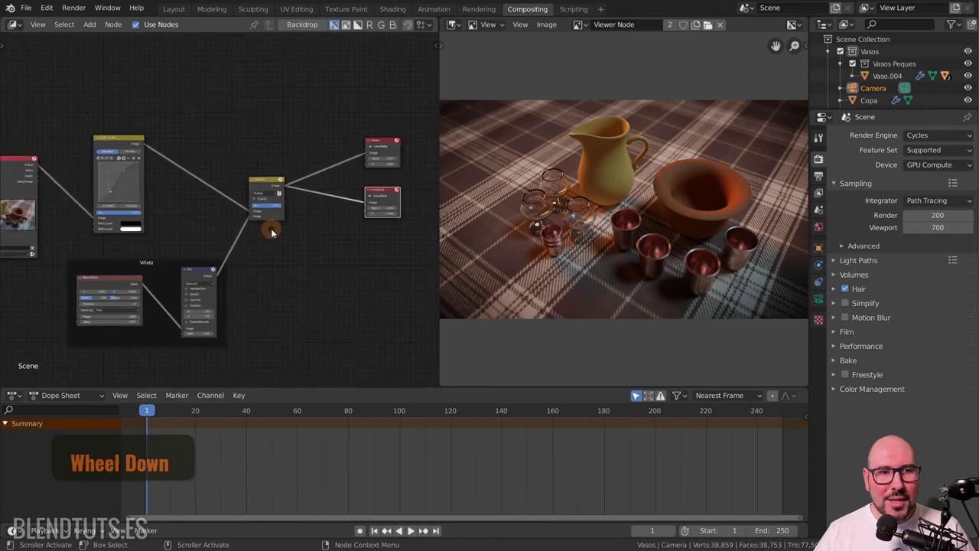
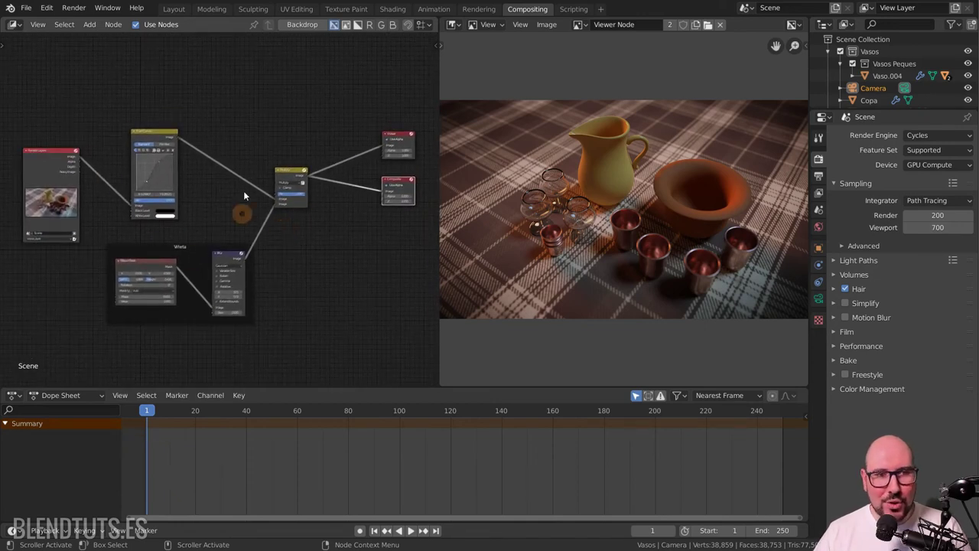
middle_click(825, 166)
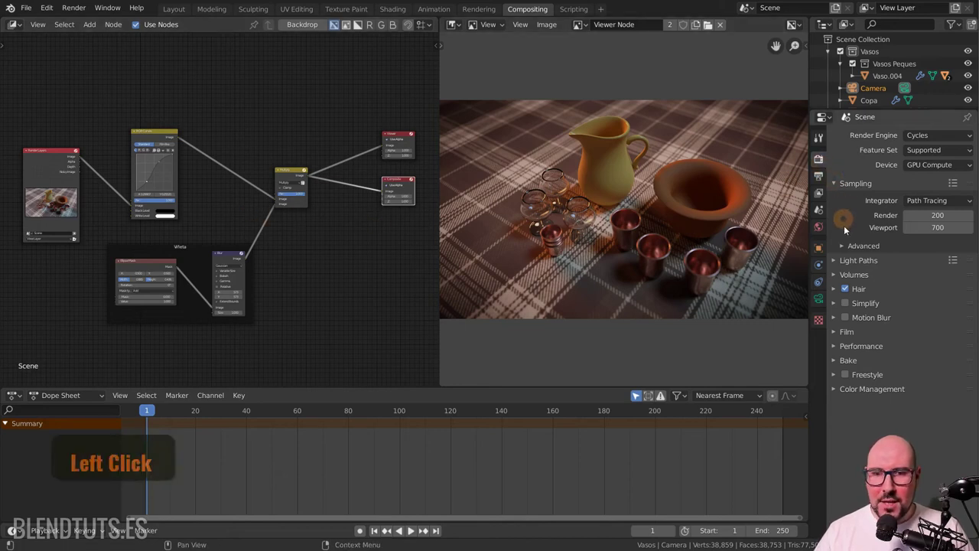